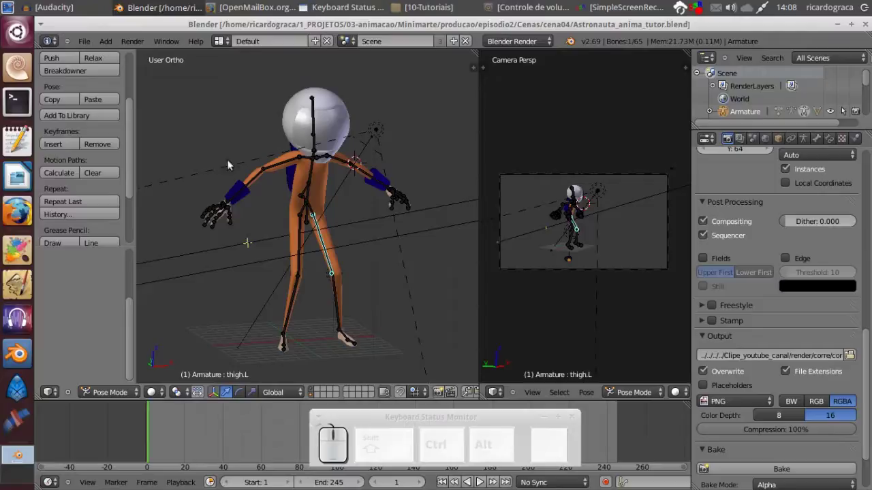
- Select the thigh.R bone on the astronaut armature in pose mode
{"action": "right_click", "coordinate": [303, 238]}
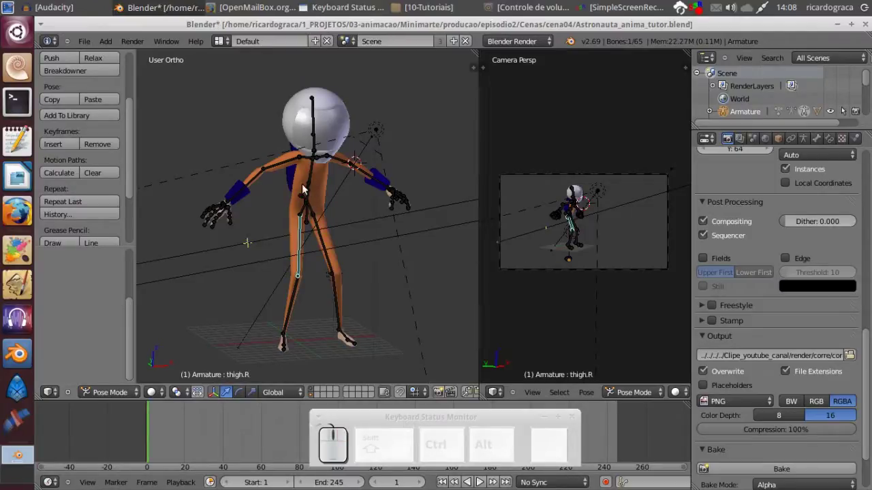
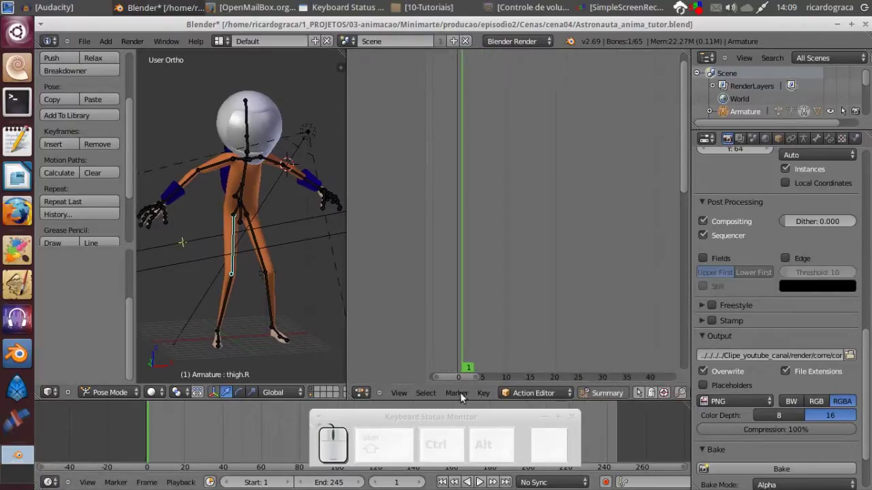
- Load the corre run-cycle action onto the rig in the Action Editor and preview it
{"action": "left_click", "coordinate": [386, 397]}
{"action": "left_click", "coordinate": [602, 398]}
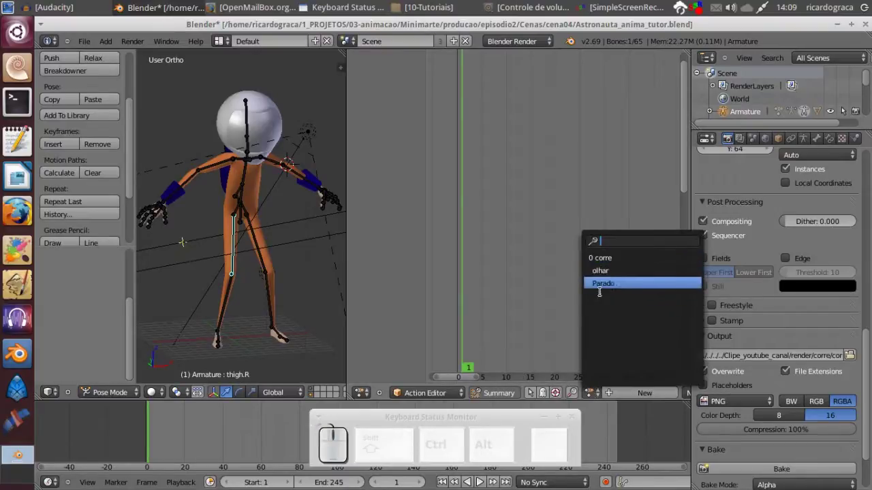
{"action": "left_click", "coordinate": [612, 288]}
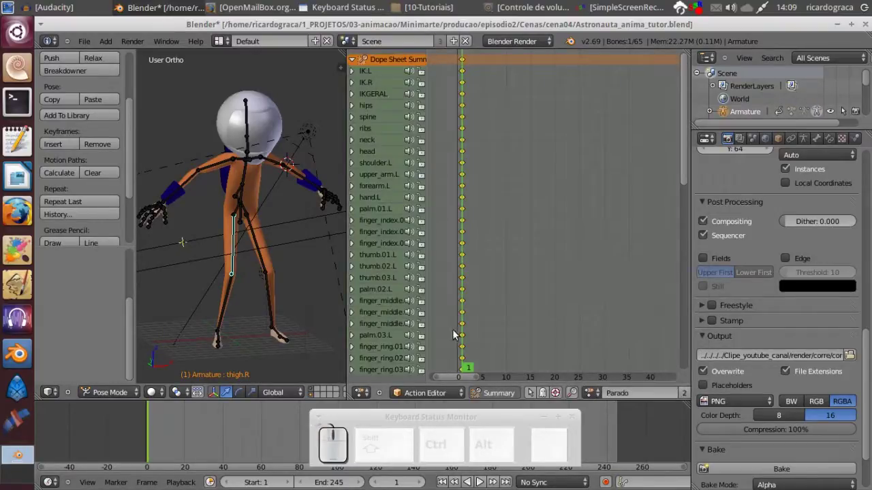
{"action": "left_click_drag", "start_coordinate": [465, 329], "coordinate": [233, 265]}
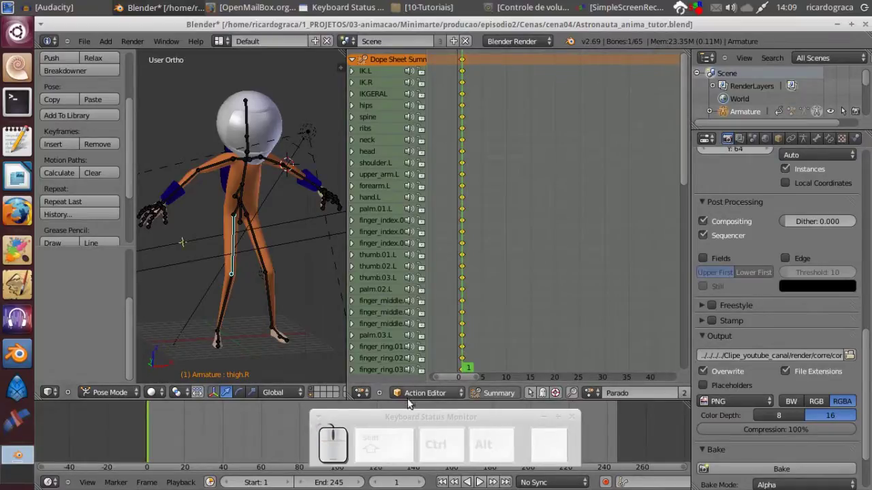
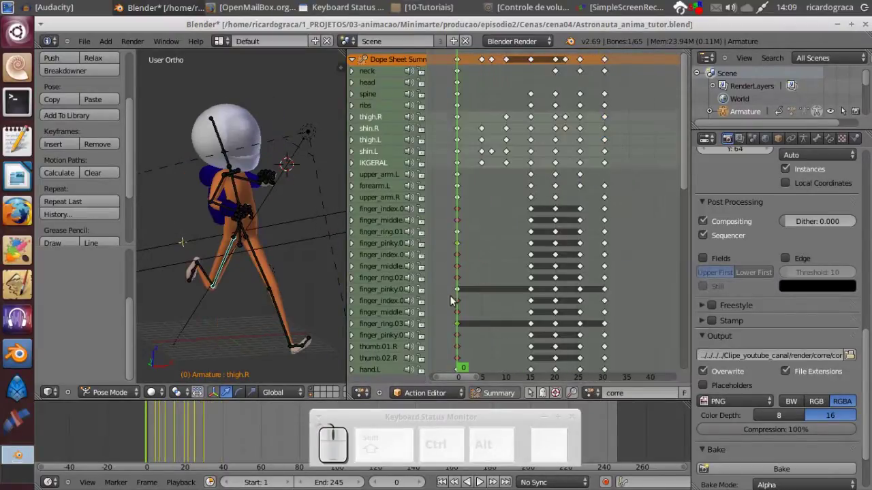
{"action": "left_click_drag", "start_coordinate": [463, 297], "coordinate": [434, 295]}
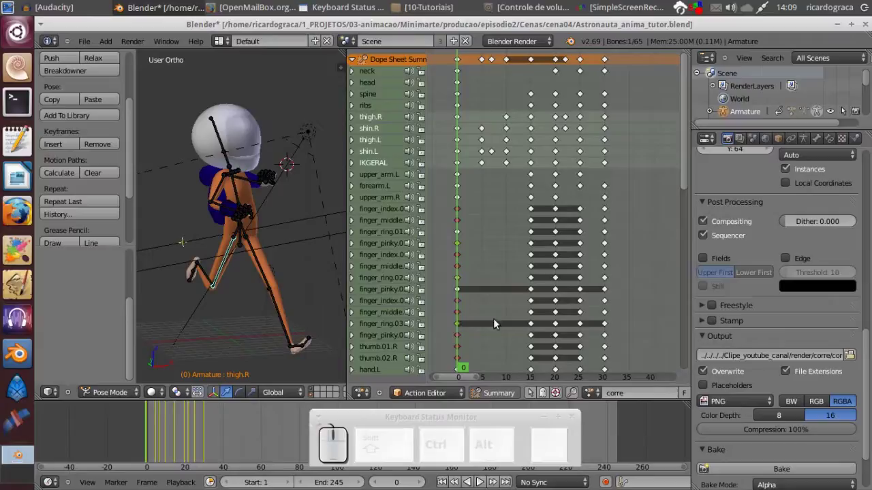
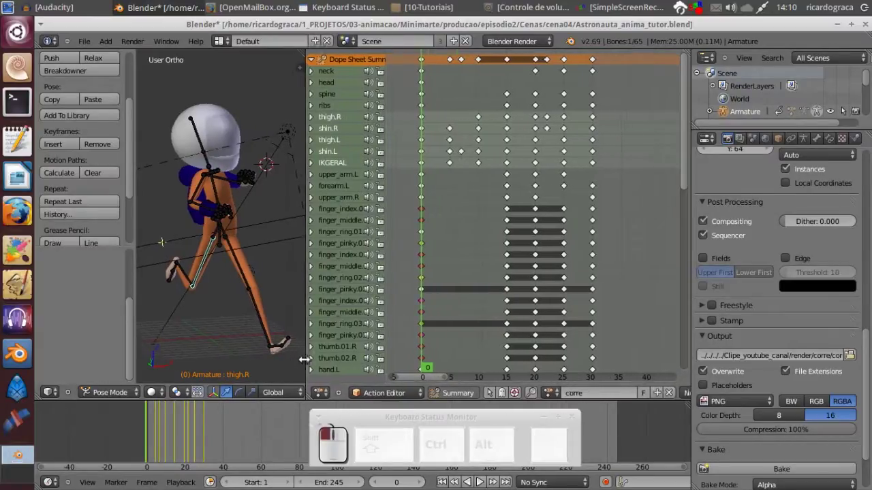
- Assign the Parado idle action again so the astronaut returns to its standing pose
{"action": "left_click", "coordinate": [551, 394]}
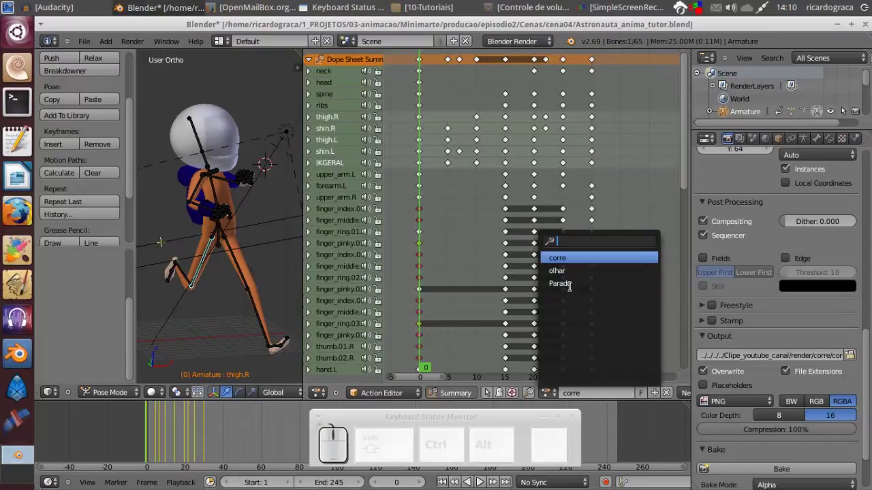
{"action": "left_click", "coordinate": [572, 285]}
{"action": "left_click", "coordinate": [424, 306]}
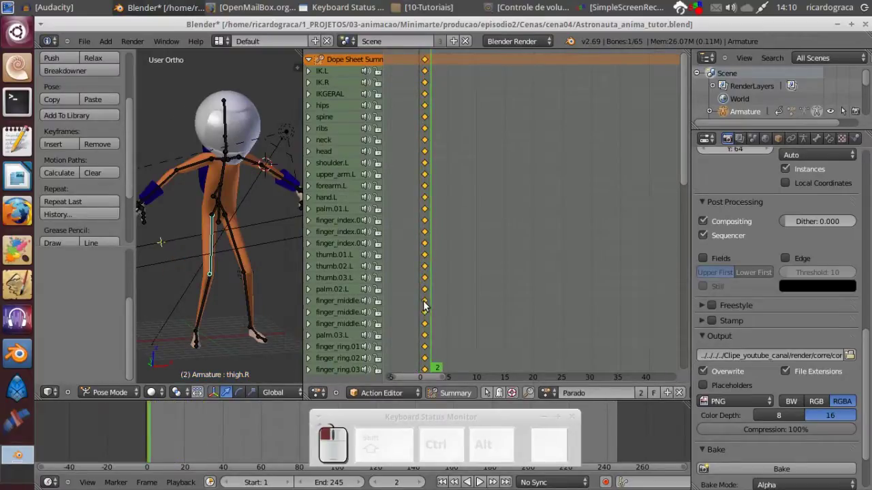
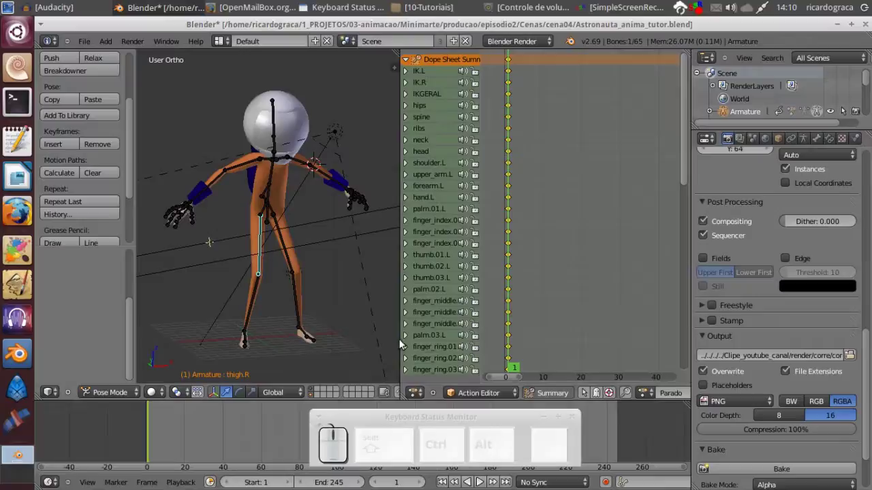
{"action": "left_click", "coordinate": [482, 482]}
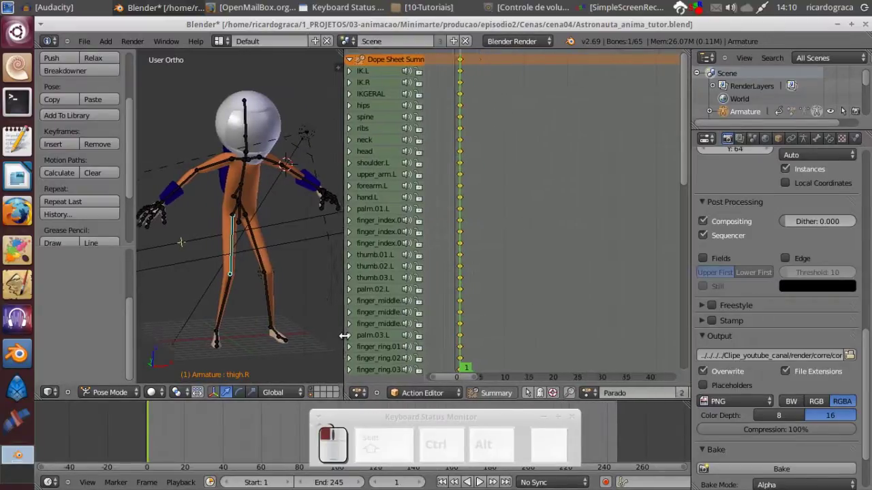
{"action": "left_click", "coordinate": [411, 414]}
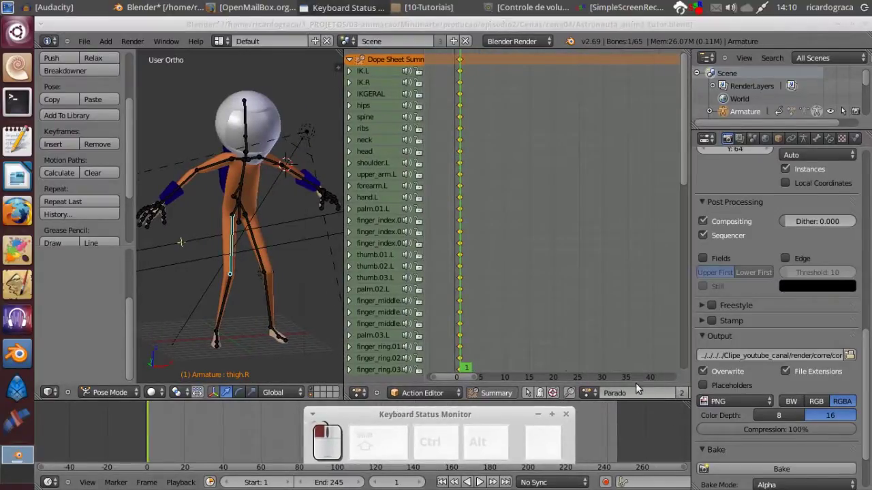
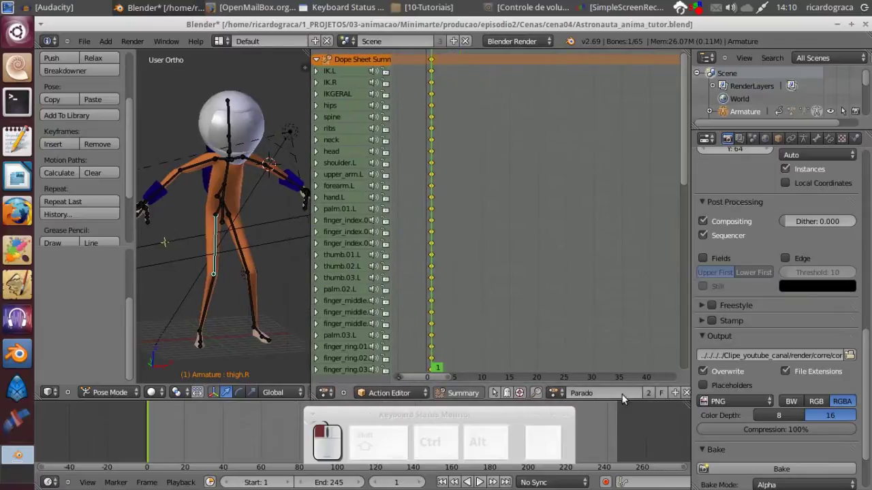
- Adjust the Action Editor header settings and enlarge the editor area
{"action": "left_click", "coordinate": [677, 394]}
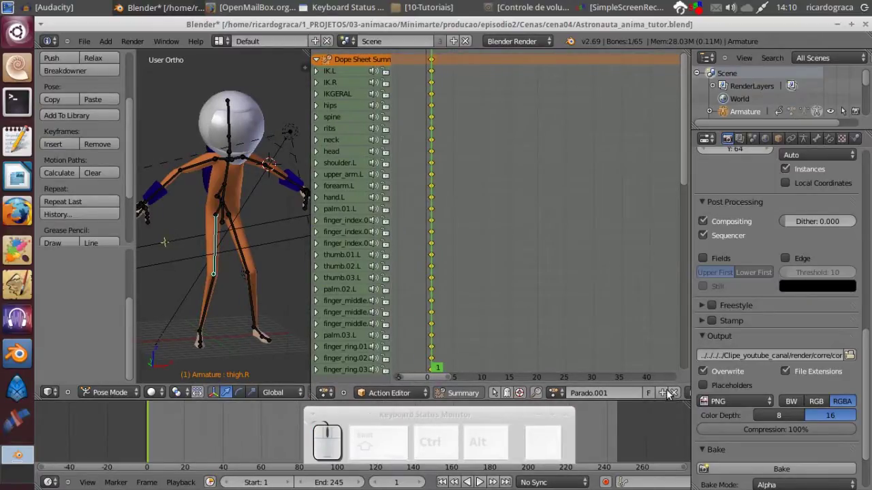
{"action": "left_click", "coordinate": [614, 395]}
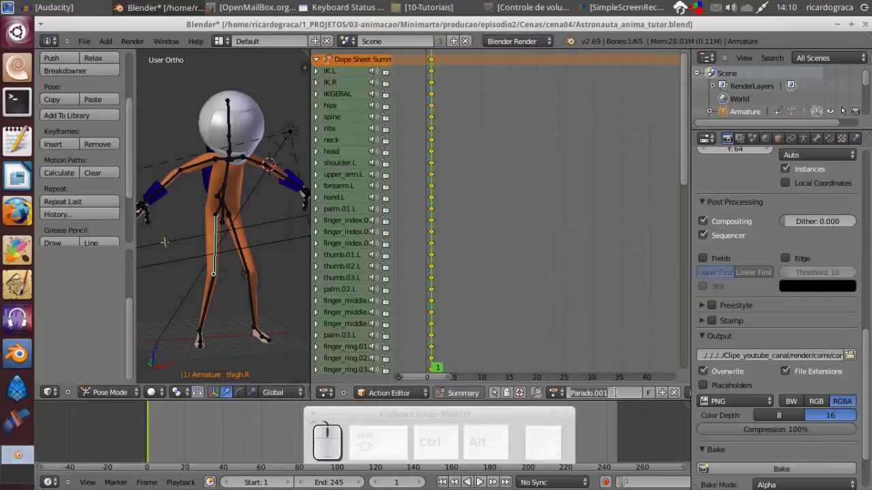
{"action": "key", "text": "1"}
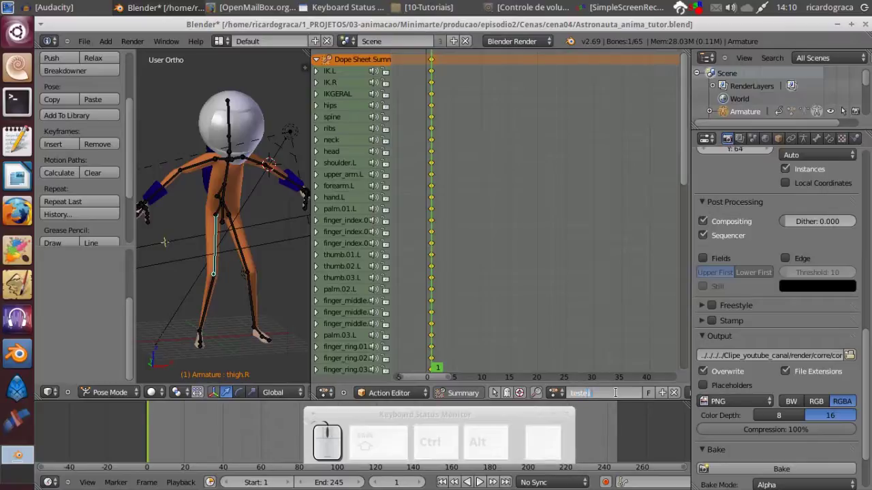
{"action": "key", "text": "Return"}
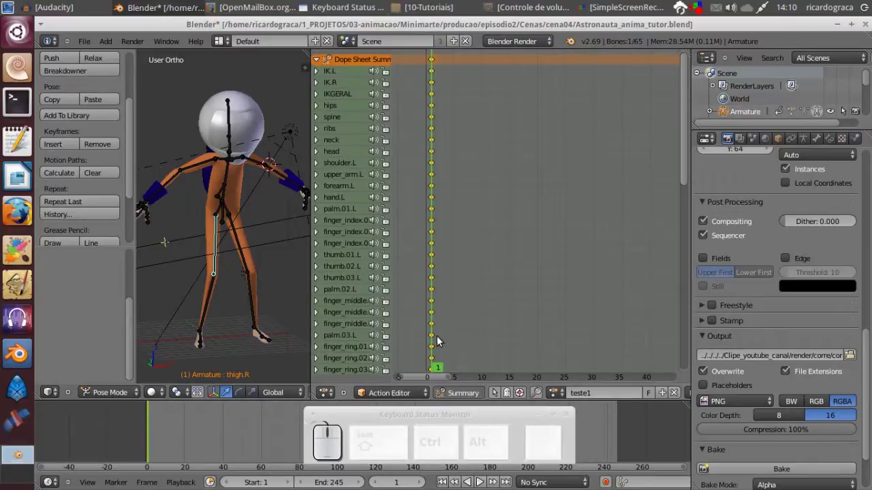
{"action": "left_click_drag", "start_coordinate": [436, 336], "coordinate": [594, 384]}
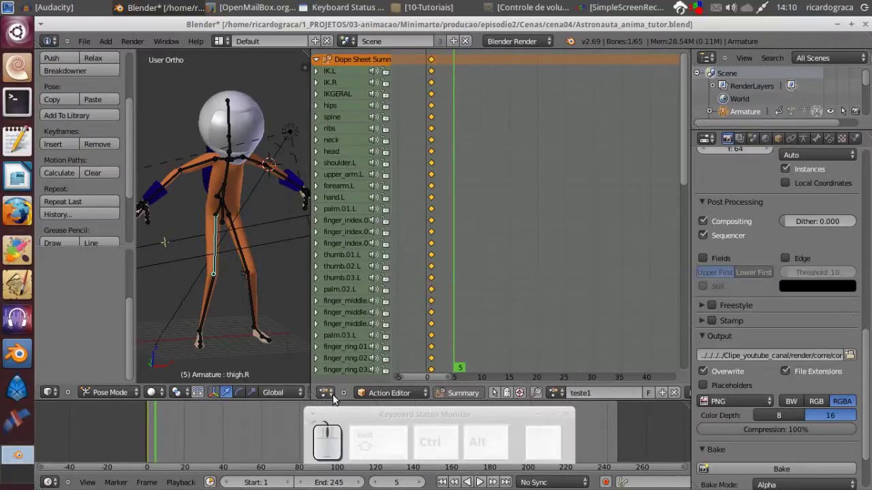
- Keep the Dope Sheet editor and create a new action teste1 keyed only at frame 1
{"action": "left_click", "coordinate": [332, 397]}
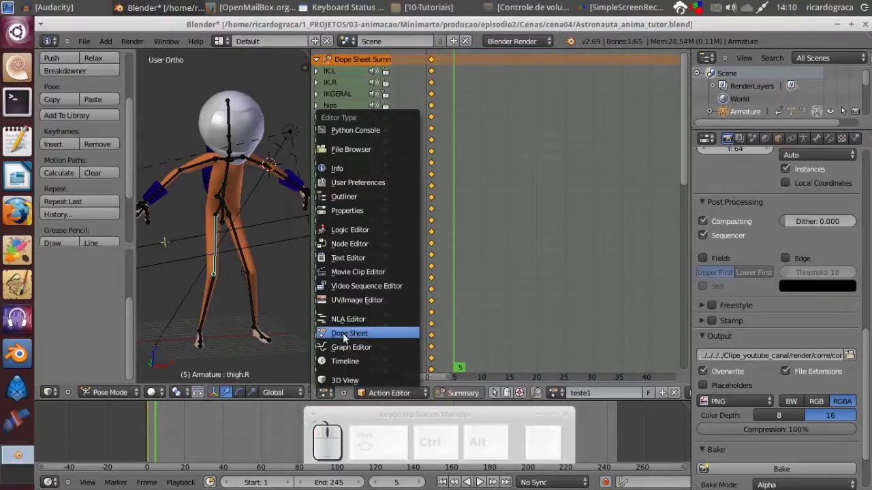
{"action": "key", "text": "Escape"}
{"action": "left_click_drag", "start_coordinate": [447, 159], "coordinate": [337, 96]}
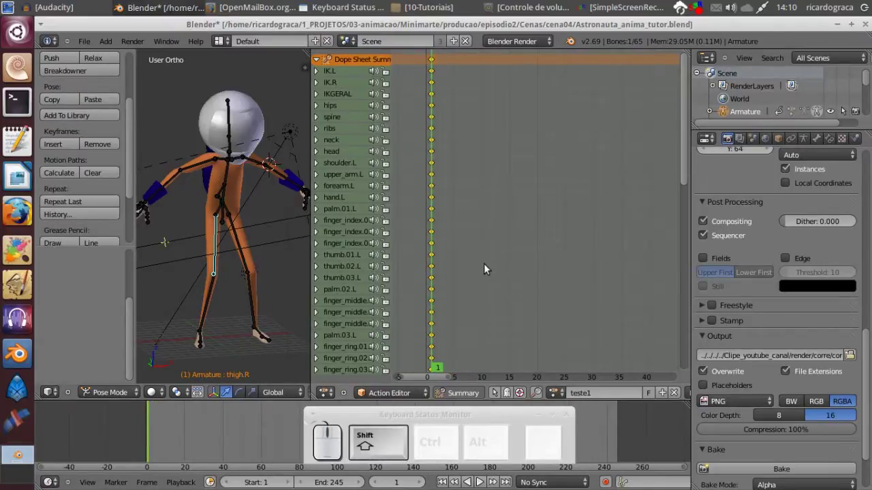
{"action": "left_click_drag", "start_coordinate": [488, 270], "coordinate": [526, 316]}
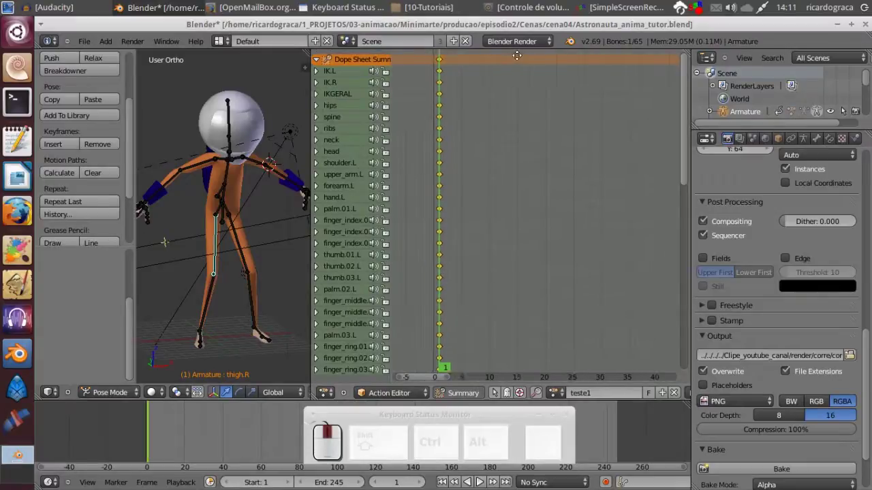
{"action": "scroll", "scroll_direction": "up", "scroll_amount": 3}
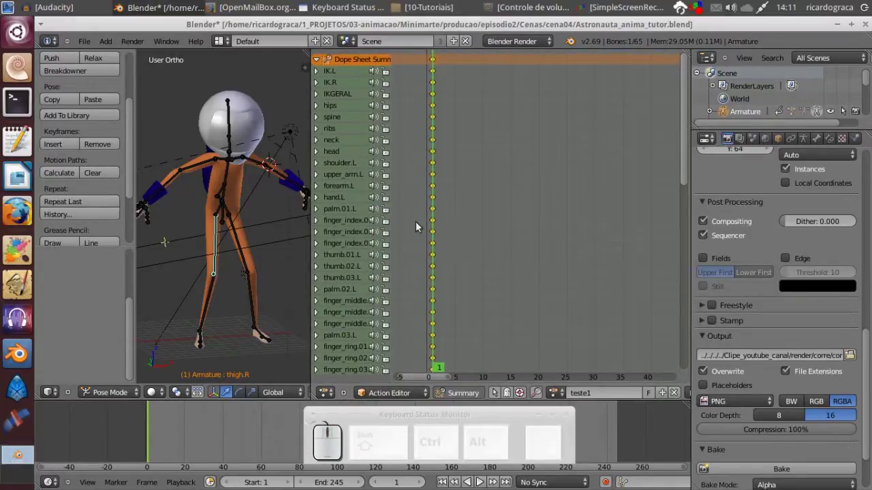
{"action": "key", "text": "a"}
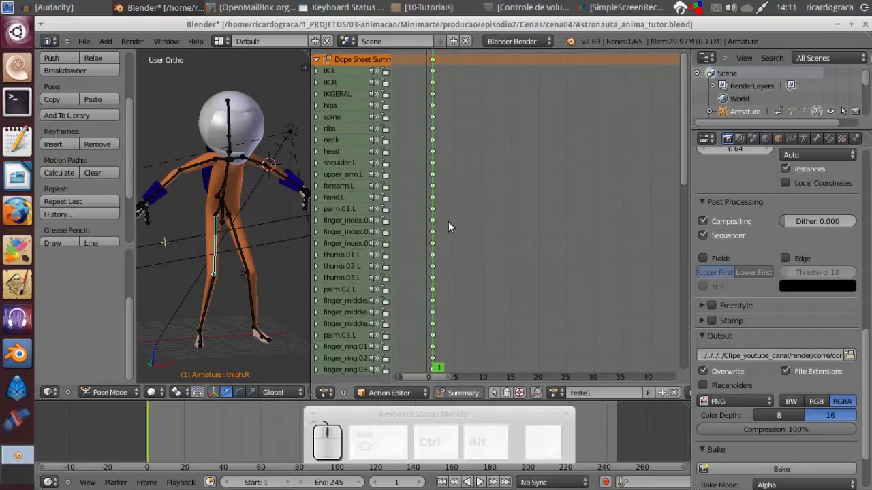
{"action": "key", "text": "a"}
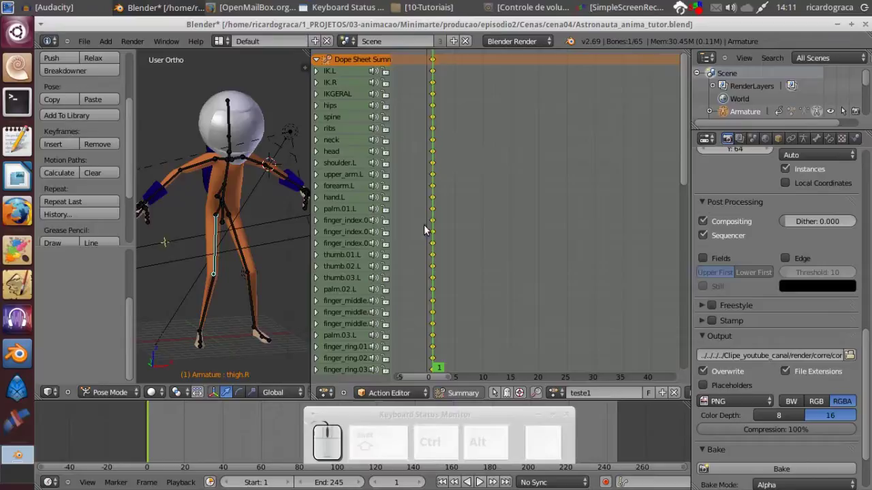
{"action": "key", "text": "a"}
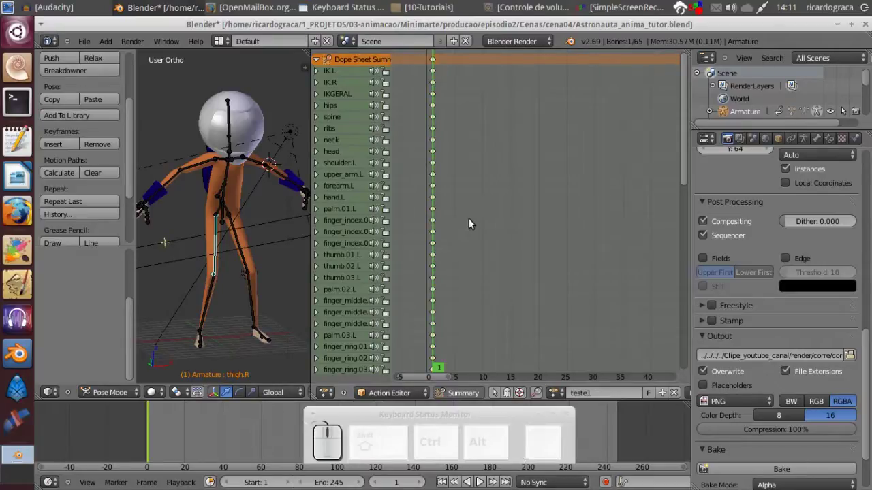
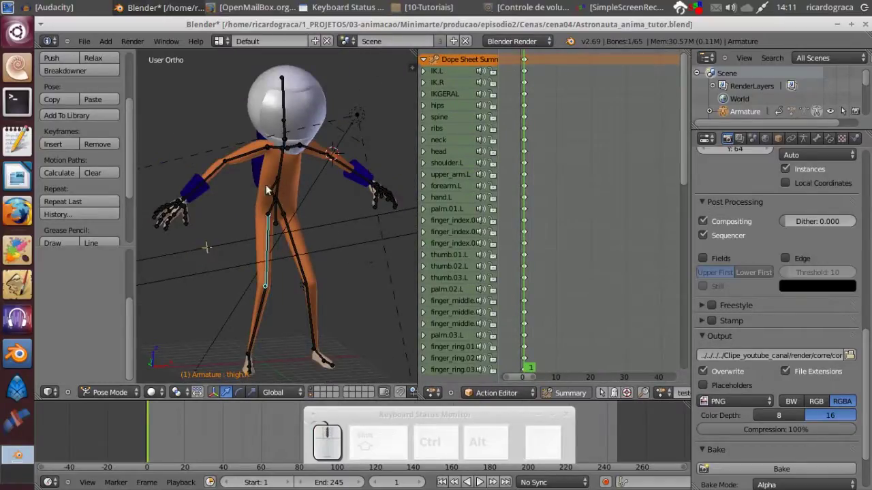
- Select upper_arm.L and try a rotation along its local X axis
{"action": "left_click_drag", "start_coordinate": [278, 205], "coordinate": [288, 188]}
{"action": "left_click_drag", "start_coordinate": [328, 227], "coordinate": [317, 149]}
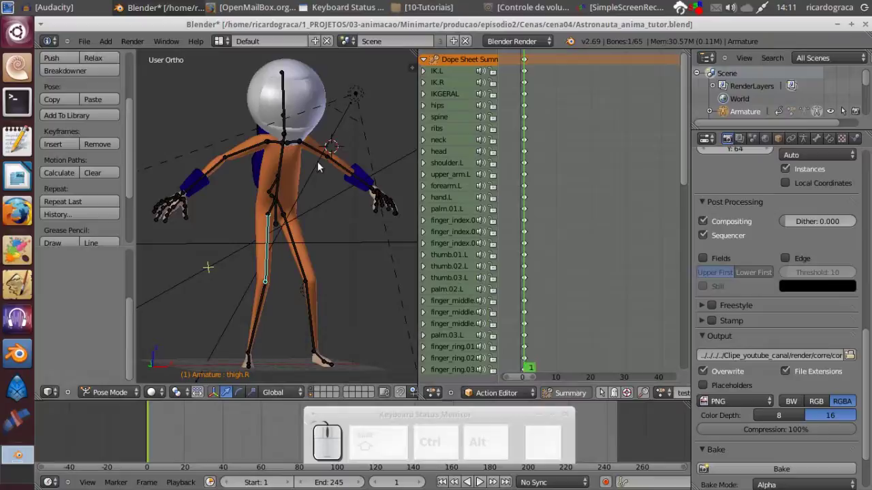
{"action": "left_click_drag", "start_coordinate": [531, 285], "coordinate": [335, 154]}
{"action": "right_click", "coordinate": [326, 156]}
{"action": "key", "text": "r"}
{"action": "key", "text": "x"}
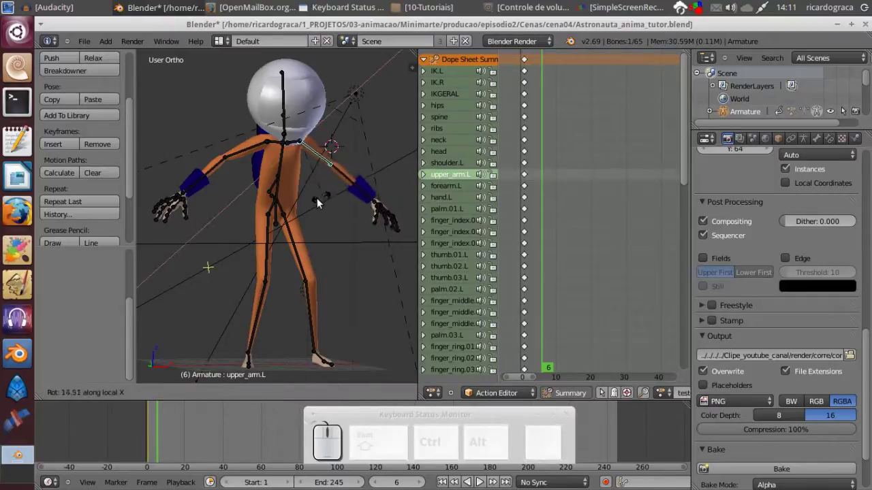
{"action": "left_click", "coordinate": [307, 211]}
- Rotate upper_arm.L down along local Z, then scrub back to frame 5
{"action": "key", "text": "r"}
{"action": "key", "text": "z"}
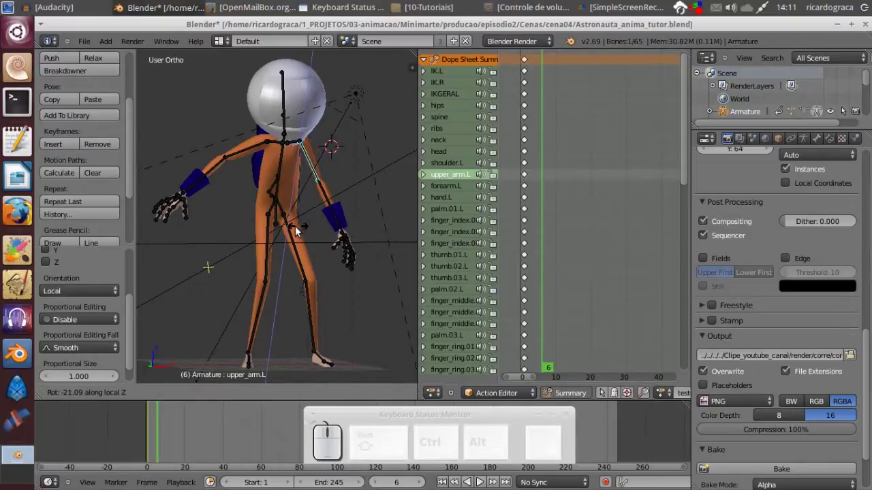
{"action": "left_click", "coordinate": [288, 236]}
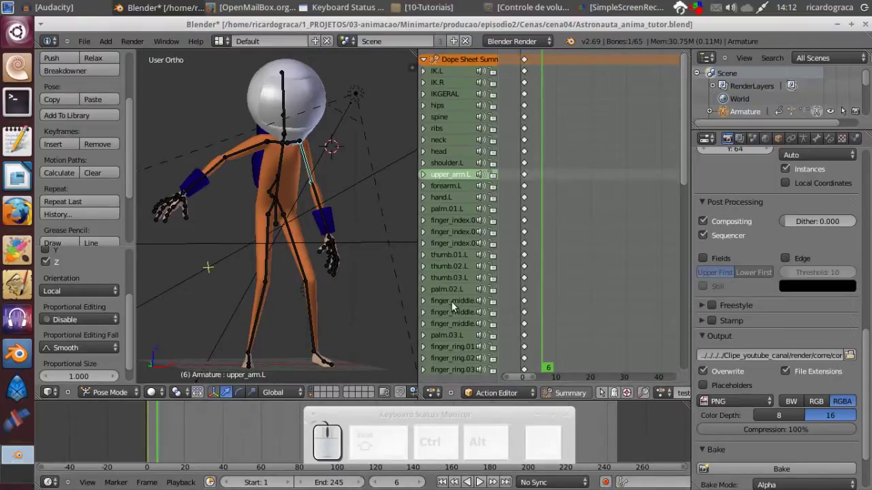
{"action": "left_click_drag", "start_coordinate": [536, 324], "coordinate": [419, 115]}
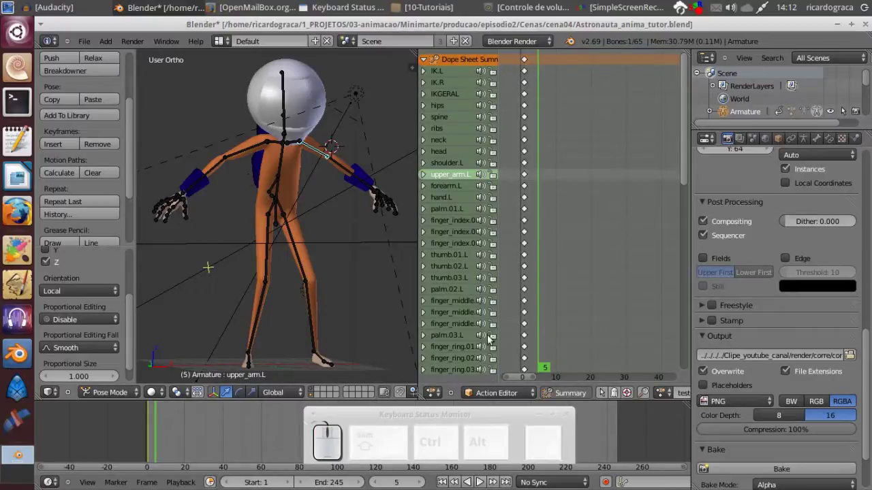
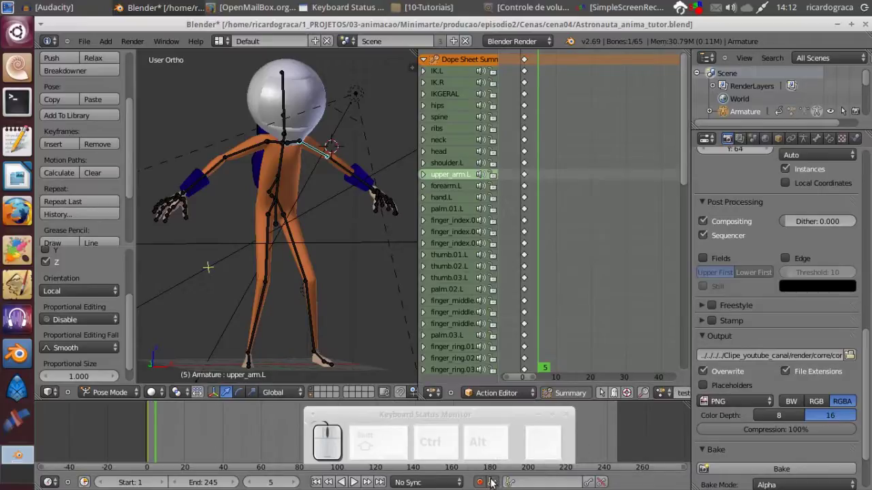
- With auto keying on, lower upper_arm.L at frame 5 by rotating along local Z
{"action": "left_click_drag", "start_coordinate": [537, 220], "coordinate": [312, 146]}
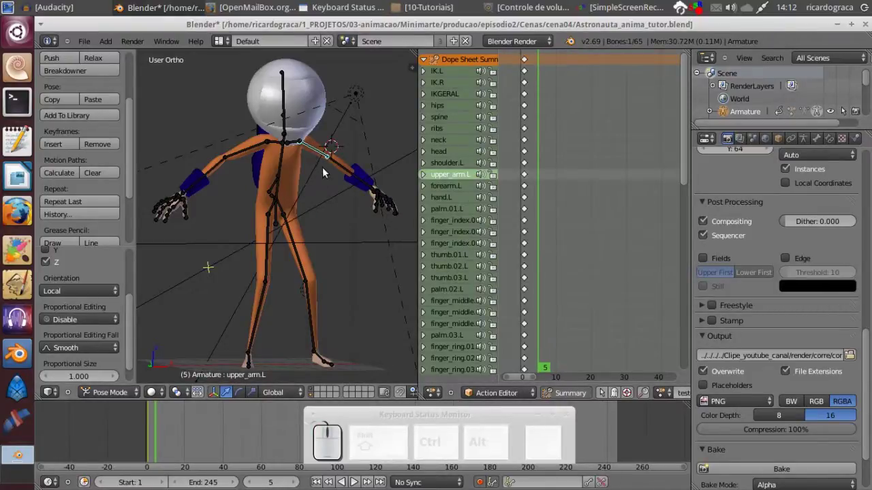
{"action": "key", "text": "r"}
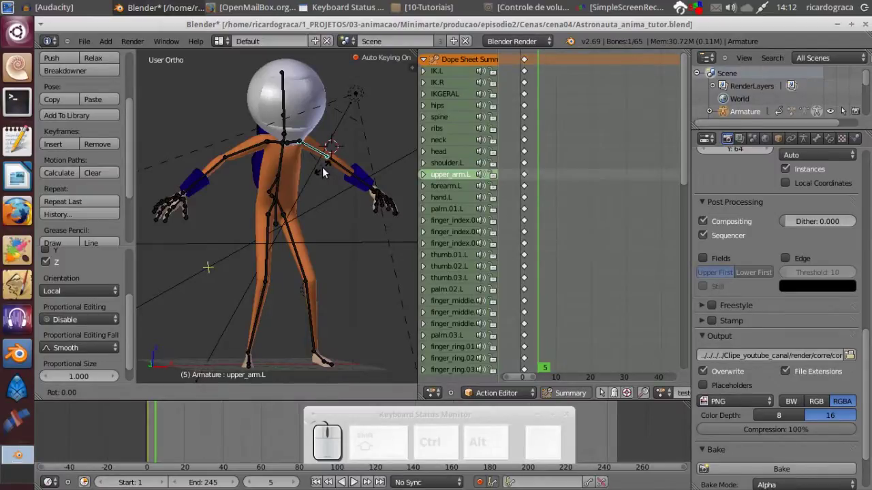
{"action": "key", "text": "x"}
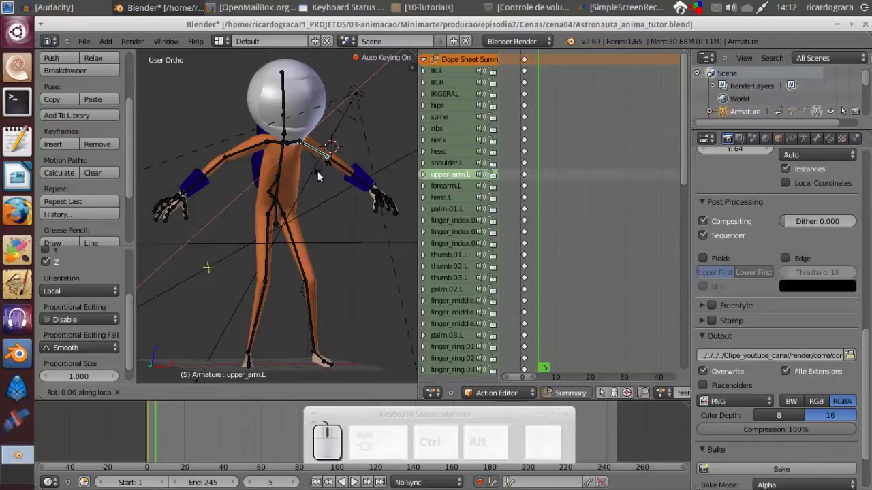
{"action": "left_click", "coordinate": [302, 195]}
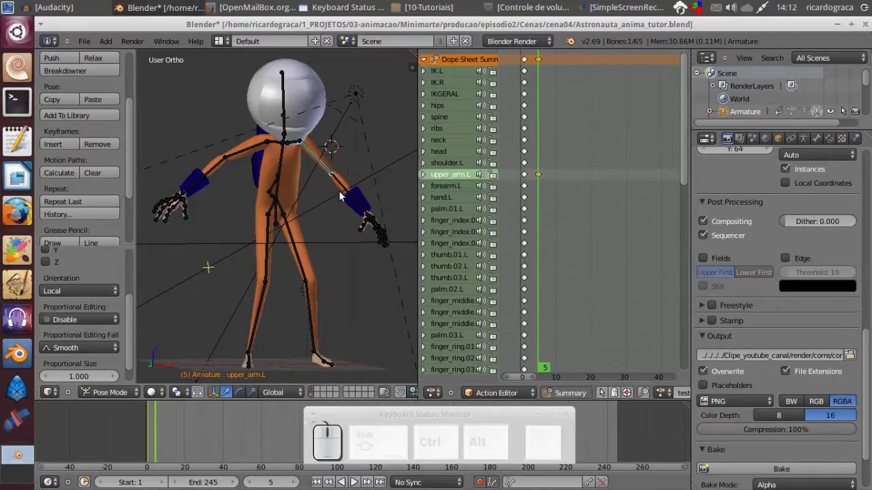
{"action": "key", "text": "r"}
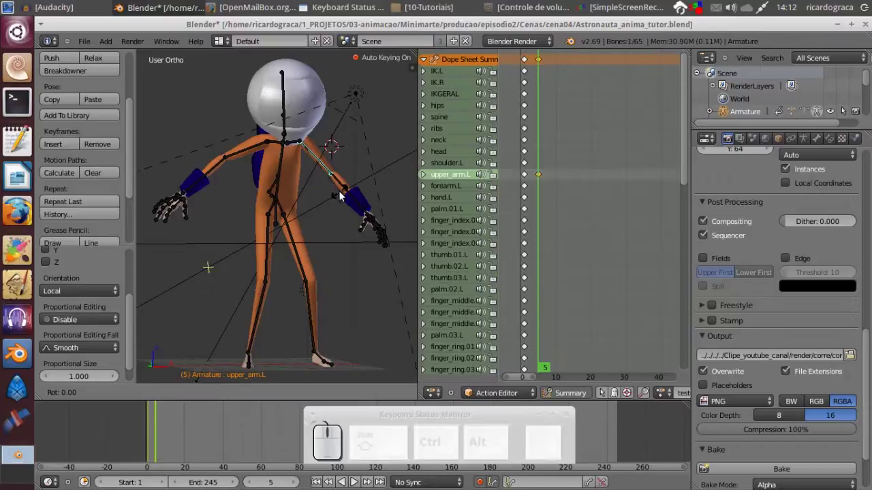
{"action": "key", "text": "z"}
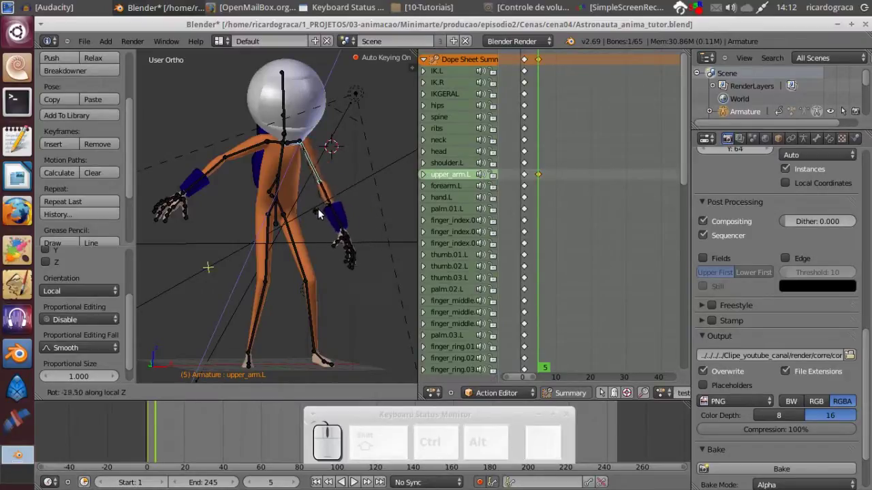
{"action": "left_click", "coordinate": [314, 217]}
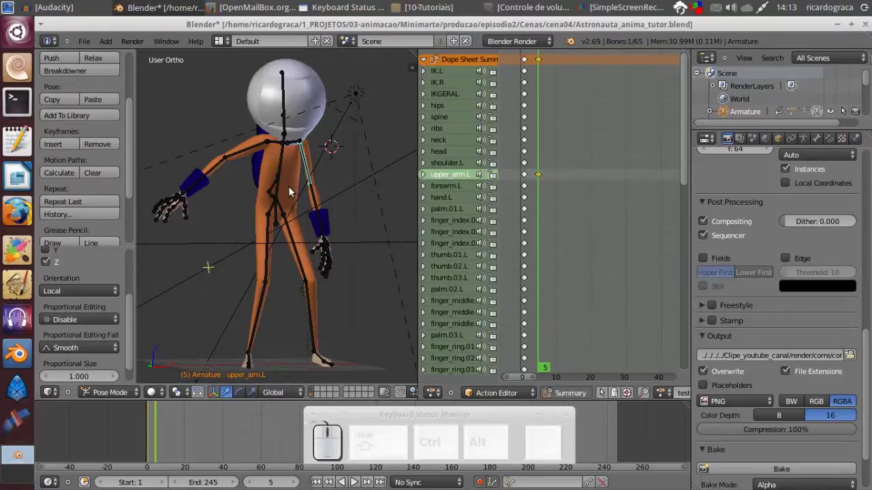
- Select upper_arm.R and rotate it down to match the lowered left arm
{"action": "right_click", "coordinate": [257, 153]}
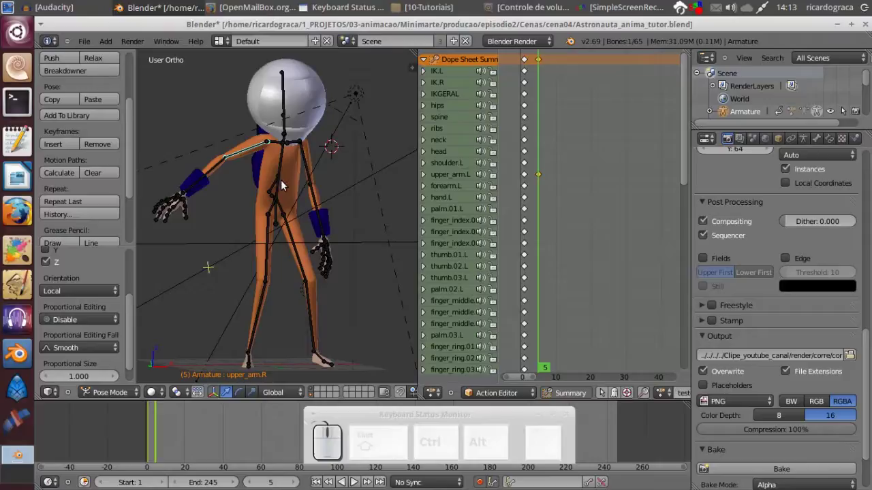
{"action": "key", "text": "r"}
{"action": "key", "text": "z"}
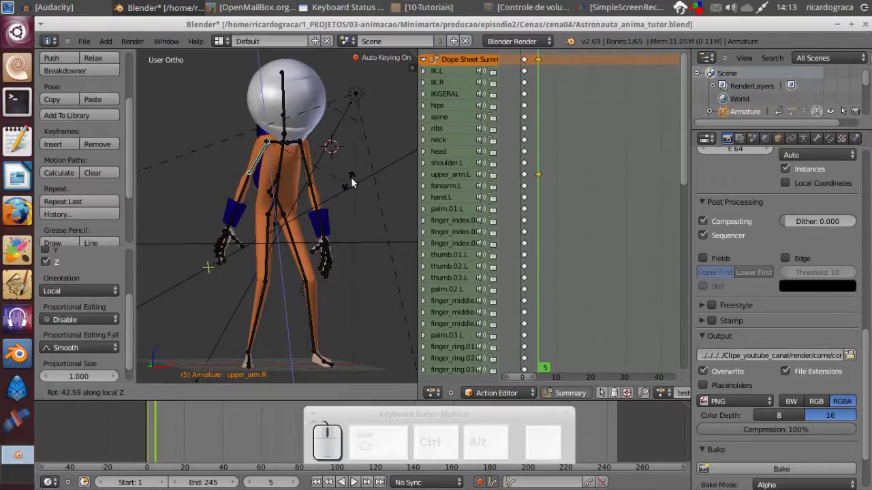
{"action": "left_click", "coordinate": [354, 180]}
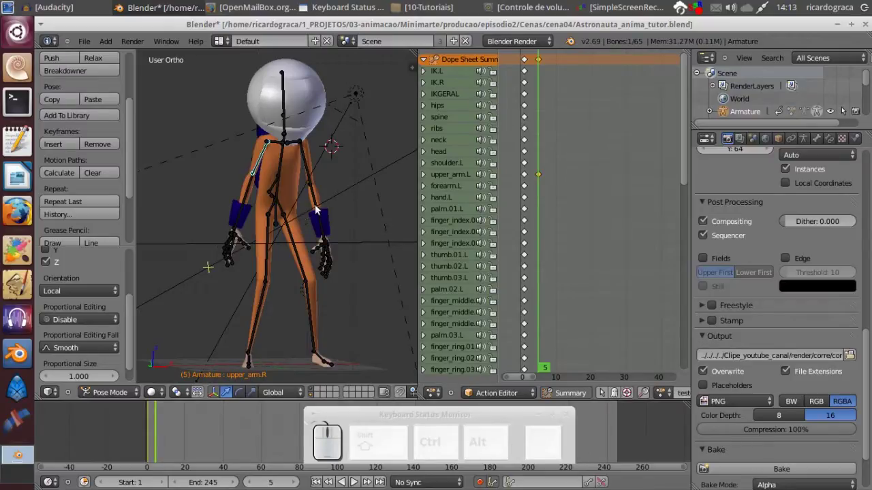
{"action": "key", "text": "r"}
{"action": "key", "text": "Escape"}
{"action": "key", "text": "r"}
{"action": "key", "text": "x"}
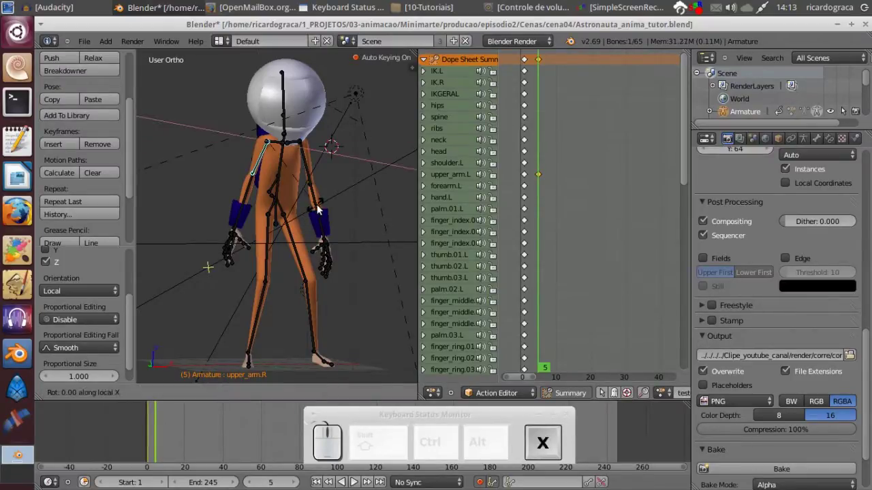
{"action": "left_click", "coordinate": [363, 212]}
- Refine the right arm's Z rotation and orbit to check the pose from behind and front
{"action": "middle_click", "coordinate": [255, 207]}
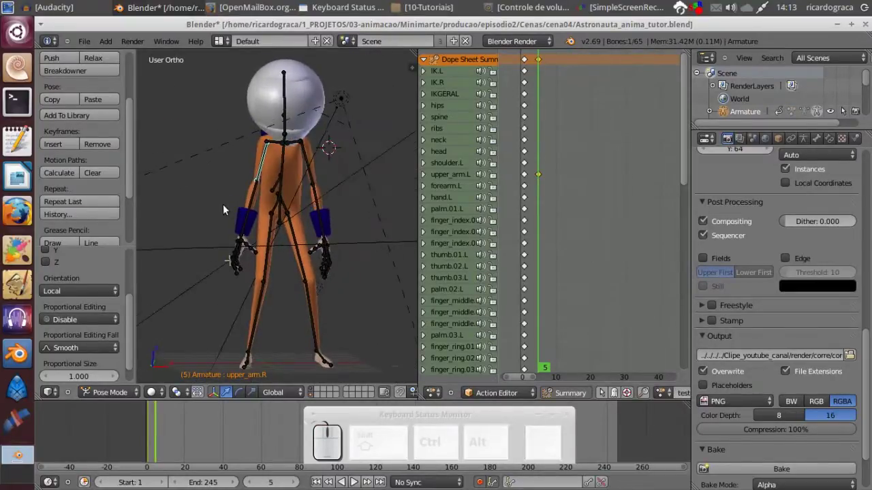
{"action": "key", "text": "r"}
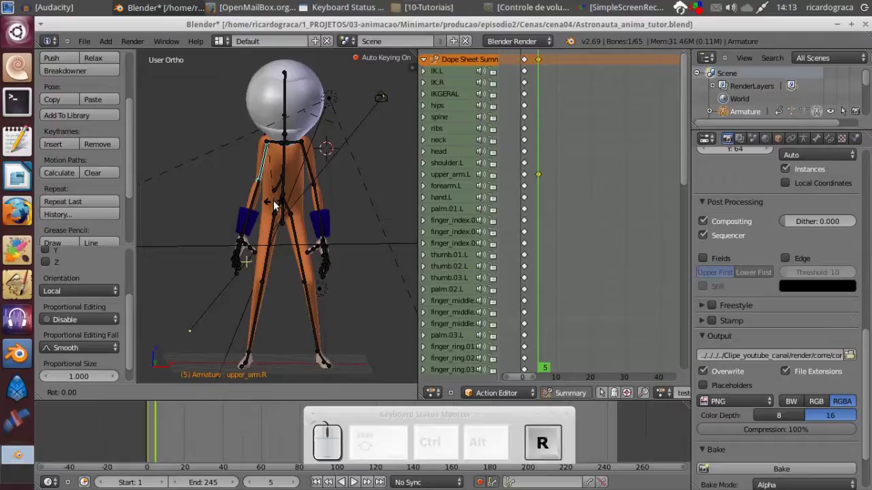
{"action": "key", "text": "z"}
{"action": "left_click", "coordinate": [270, 203]}
{"action": "middle_click", "coordinate": [239, 194]}
{"action": "middle_click", "coordinate": [203, 211]}
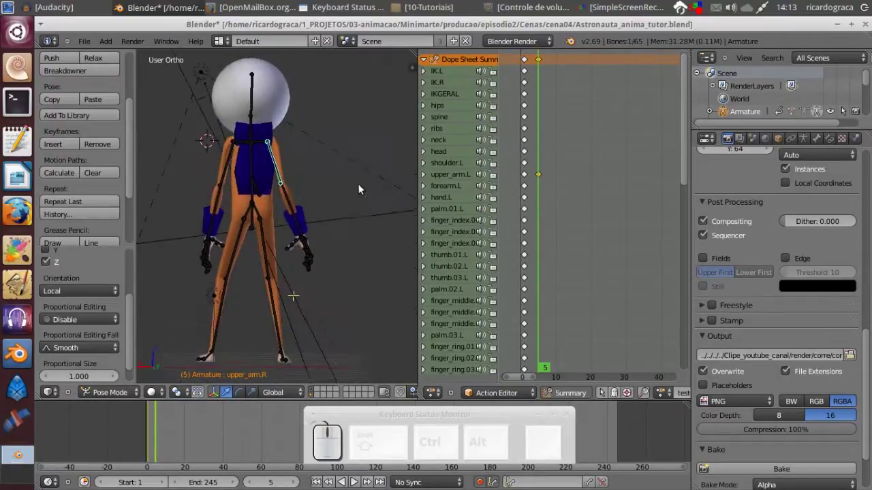
{"action": "middle_click", "coordinate": [355, 243]}
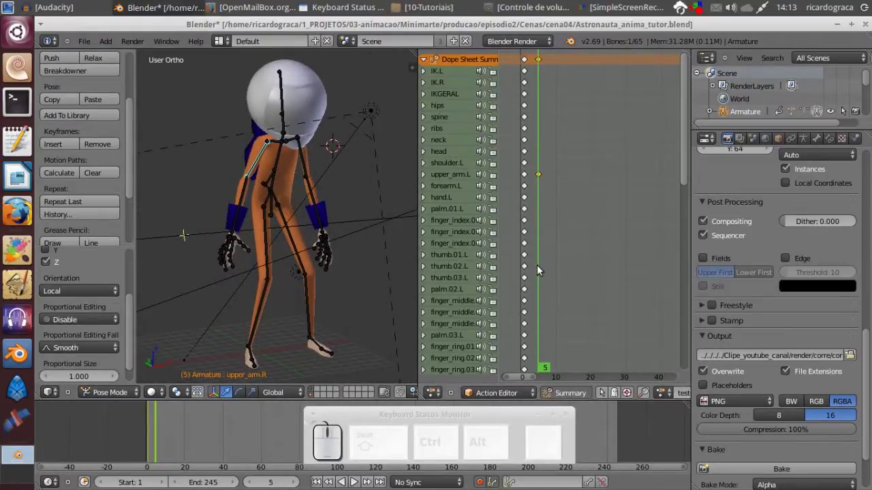
- Enlarge the keyframe editor and assign a different saved action to the armature
{"action": "left_click_drag", "start_coordinate": [542, 270], "coordinate": [508, 389]}
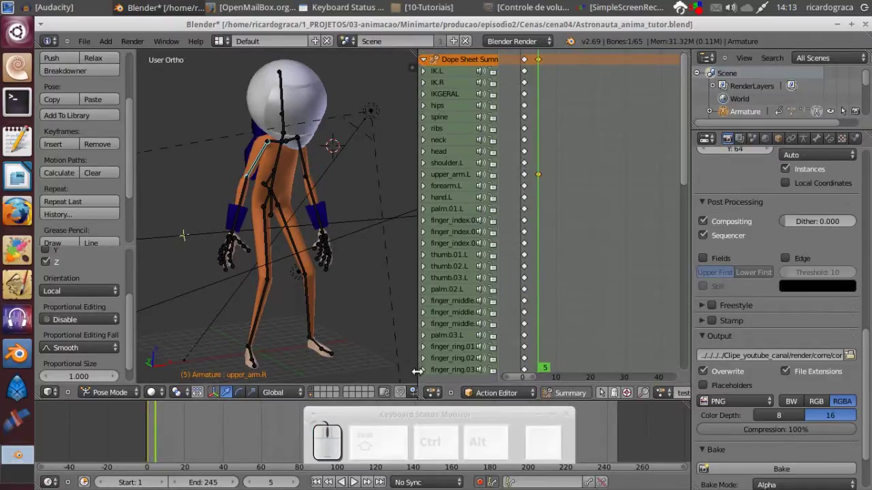
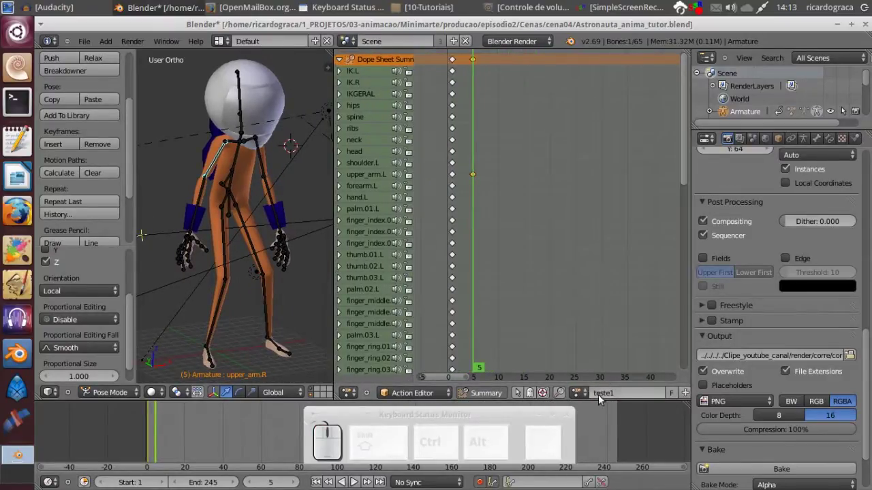
{"action": "left_click_drag", "start_coordinate": [468, 249], "coordinate": [590, 396]}
{"action": "left_click", "coordinate": [586, 394]}
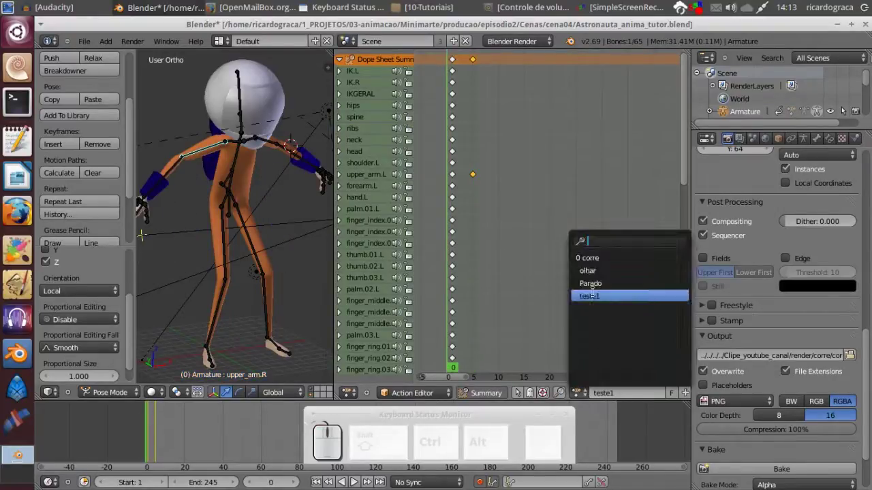
{"action": "left_click", "coordinate": [599, 284]}
- Browse the actions (corre, olhar, Parado, teste1) again and load olhar
{"action": "left_click_drag", "start_coordinate": [461, 302], "coordinate": [587, 399]}
{"action": "left_click", "coordinate": [586, 398]}
{"action": "left_click", "coordinate": [611, 284]}
{"action": "left_click_drag", "start_coordinate": [463, 310], "coordinate": [334, 315]}
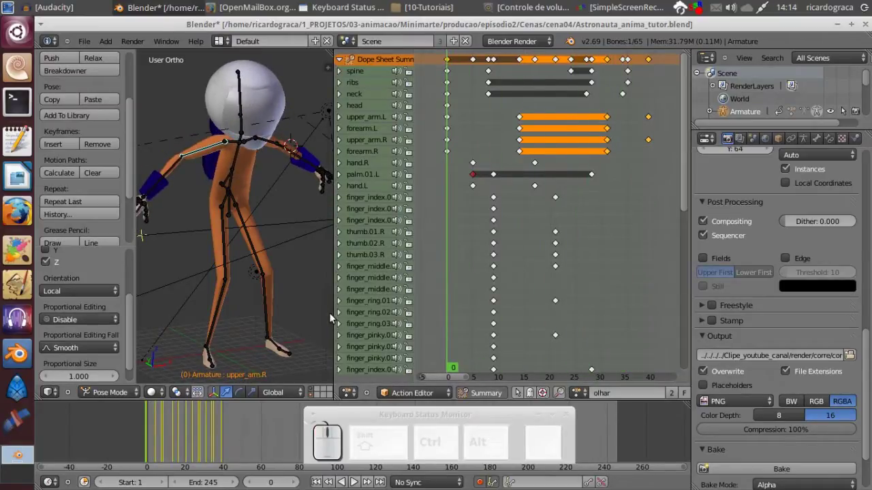
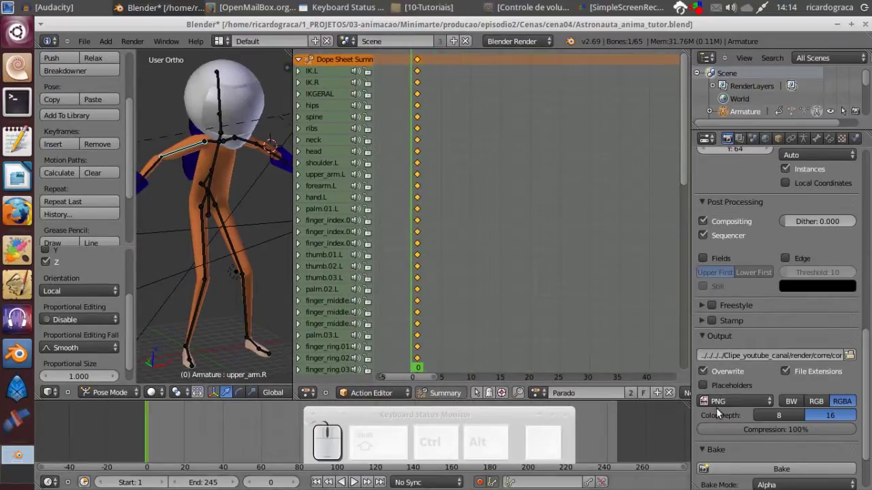
- Change the animation area's editor type to the NLA editor
{"action": "left_click", "coordinate": [673, 396]}
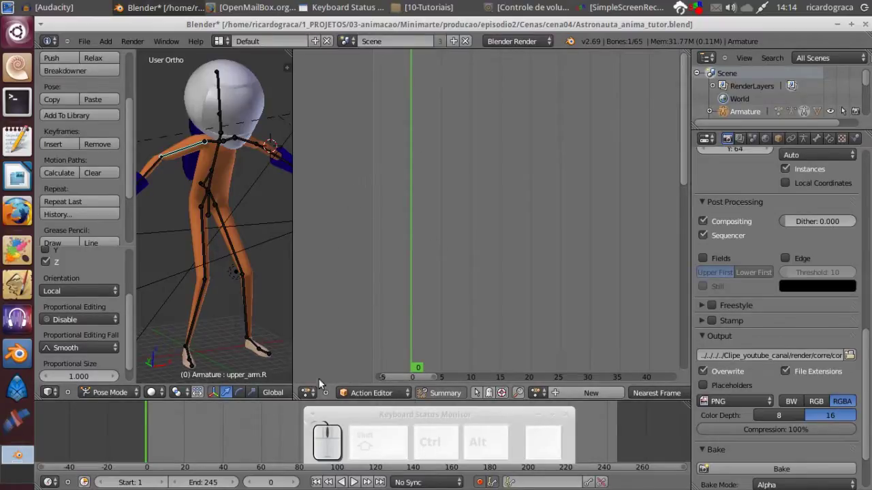
{"action": "left_click_drag", "start_coordinate": [178, 443], "coordinate": [303, 353]}
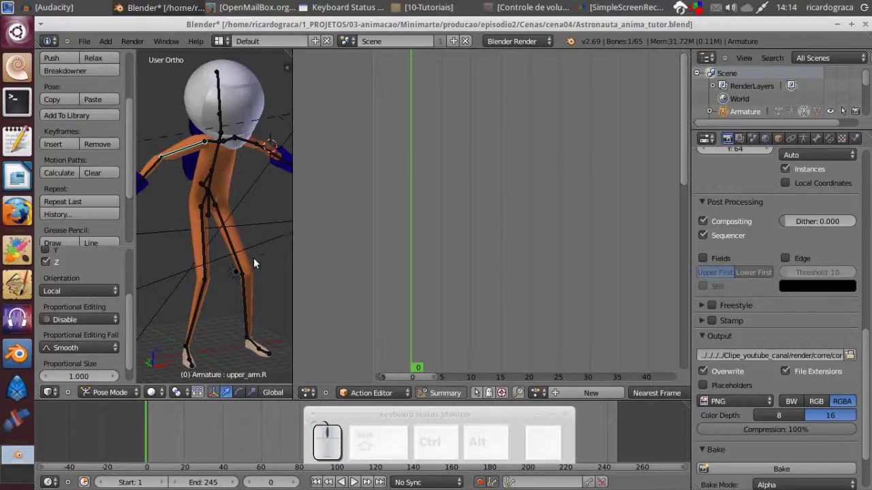
{"action": "left_click", "coordinate": [356, 481]}
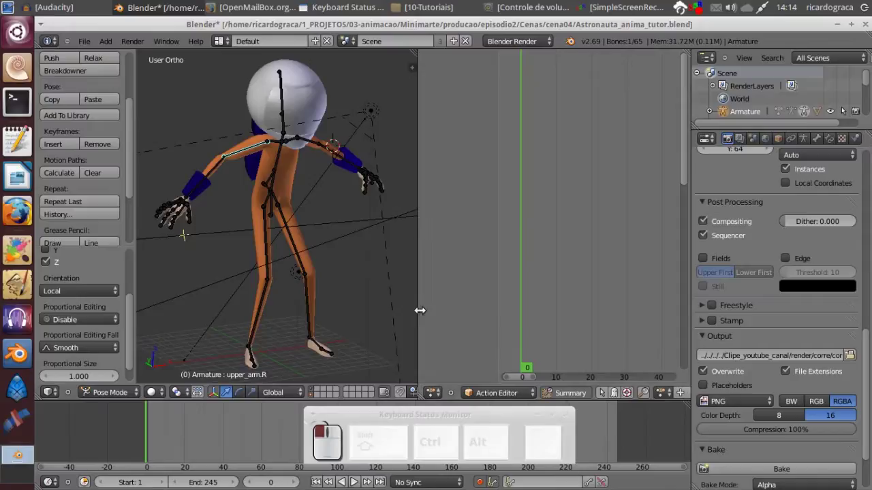
{"action": "left_click", "coordinate": [436, 403]}
{"action": "left_click", "coordinate": [464, 317]}
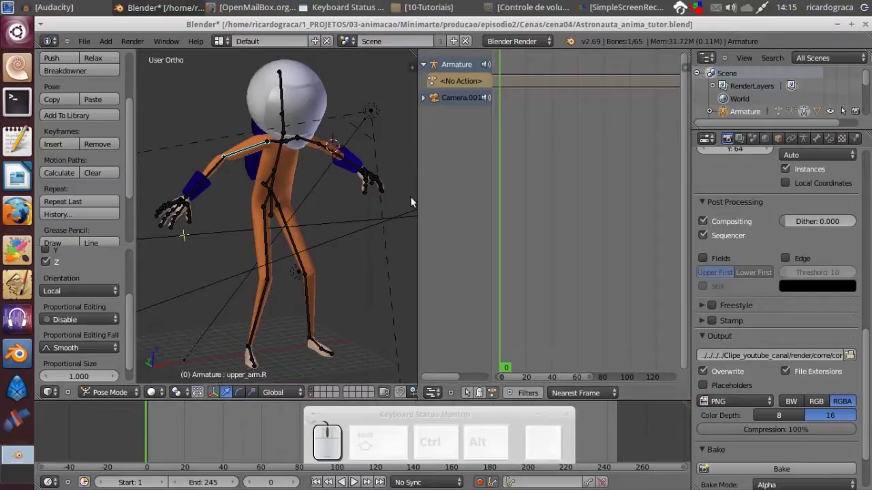
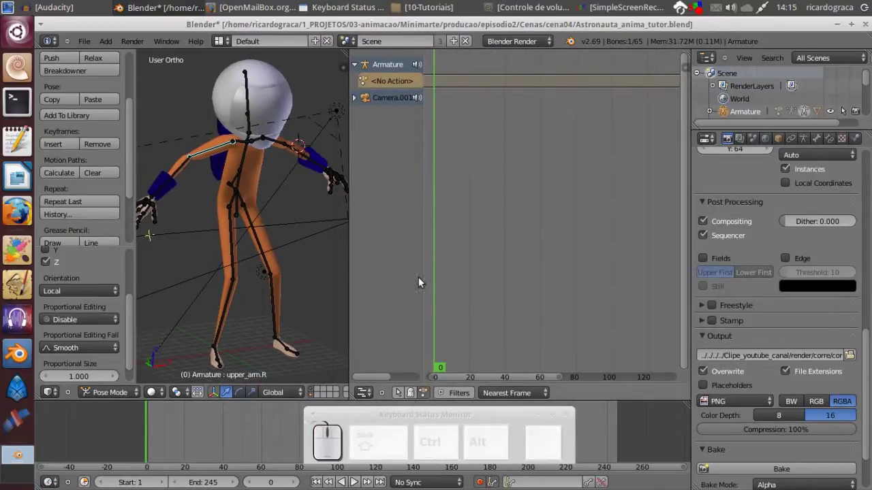
- Bring up the NLA Add options, ready to insert an action strip
{"action": "scroll", "scroll_direction": "down", "scroll_amount": 3}
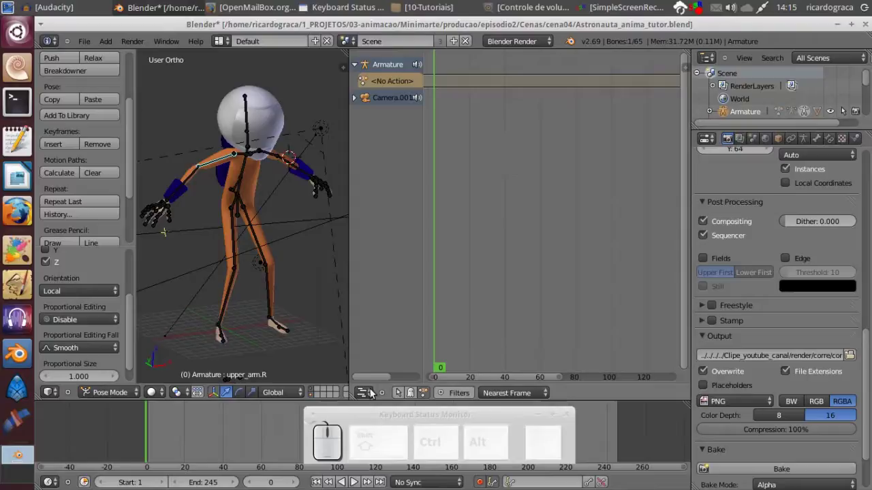
{"action": "left_click", "coordinate": [385, 397]}
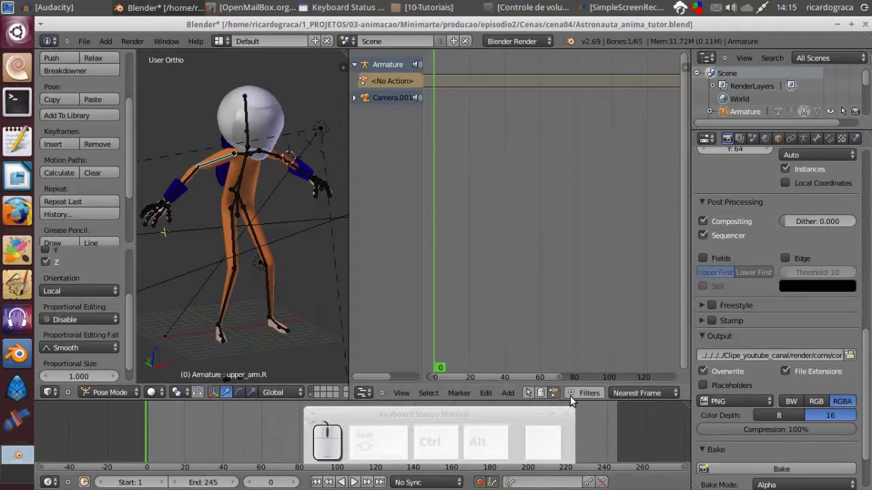
{"action": "left_click", "coordinate": [510, 397]}
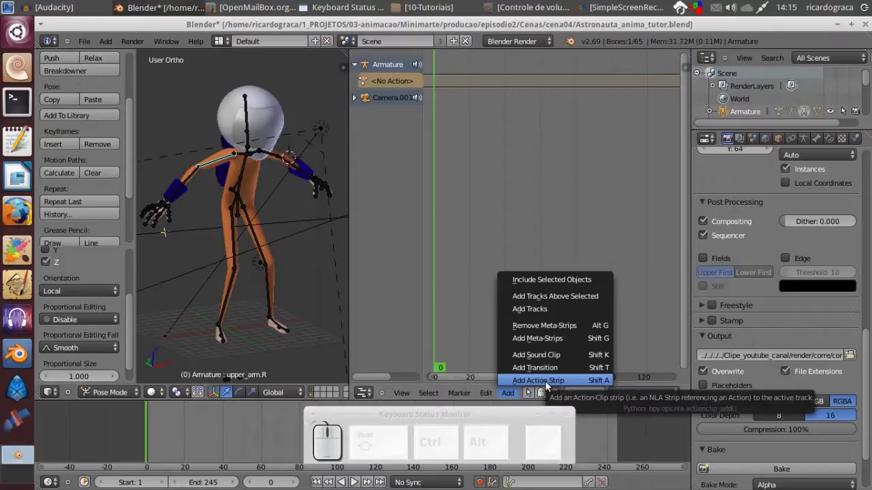
- Add three NLA action strips — Parado, olhar and corre — then deselect all strips
{"action": "left_click", "coordinate": [549, 384]}
{"action": "left_click", "coordinate": [585, 380]}
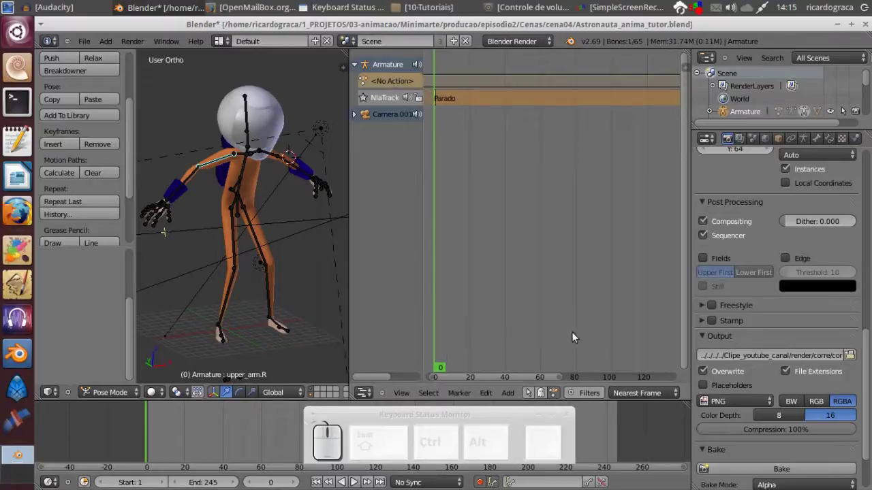
{"action": "left_click", "coordinate": [514, 391]}
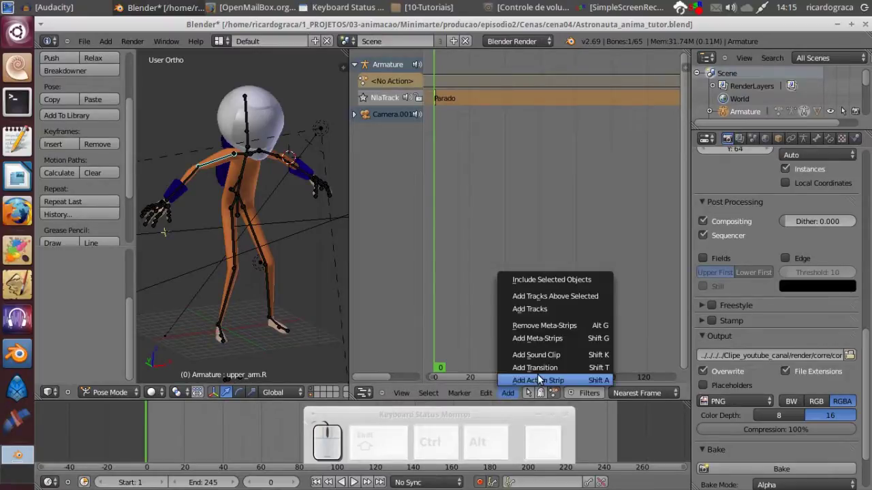
{"action": "left_click", "coordinate": [542, 383]}
{"action": "key", "text": "BackSpace"}
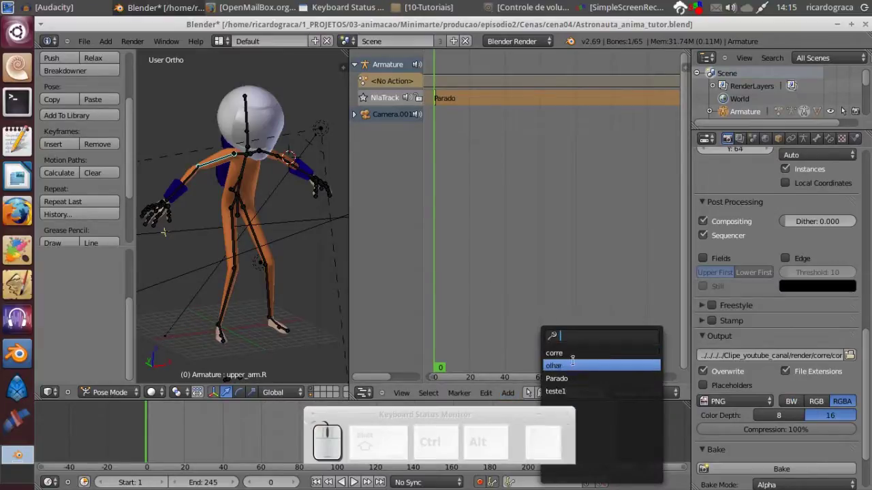
{"action": "left_click", "coordinate": [572, 368]}
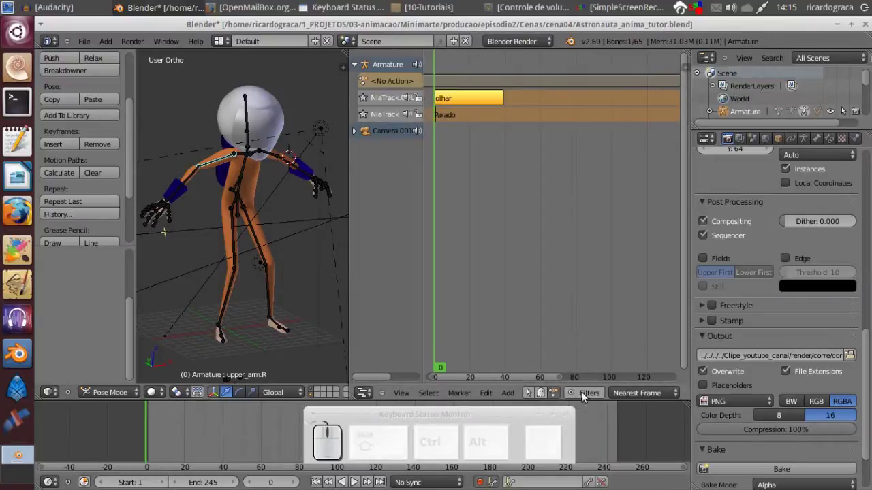
{"action": "left_click", "coordinate": [508, 395]}
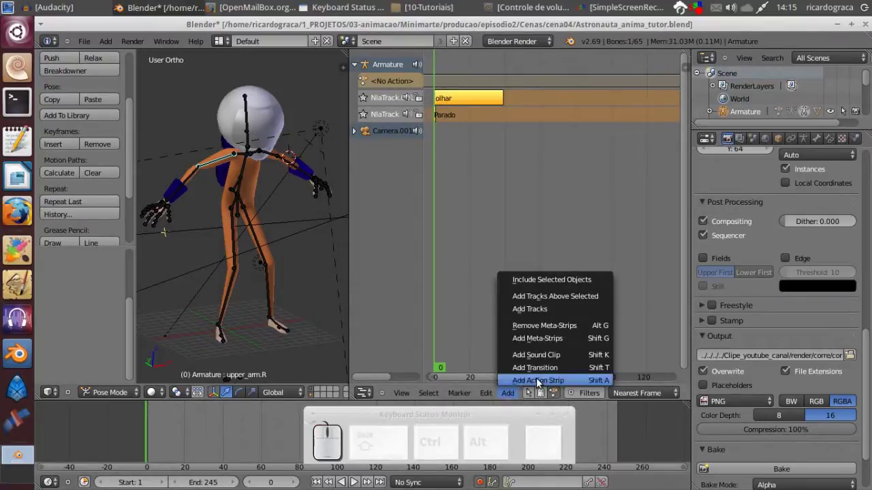
{"action": "left_click", "coordinate": [539, 381]}
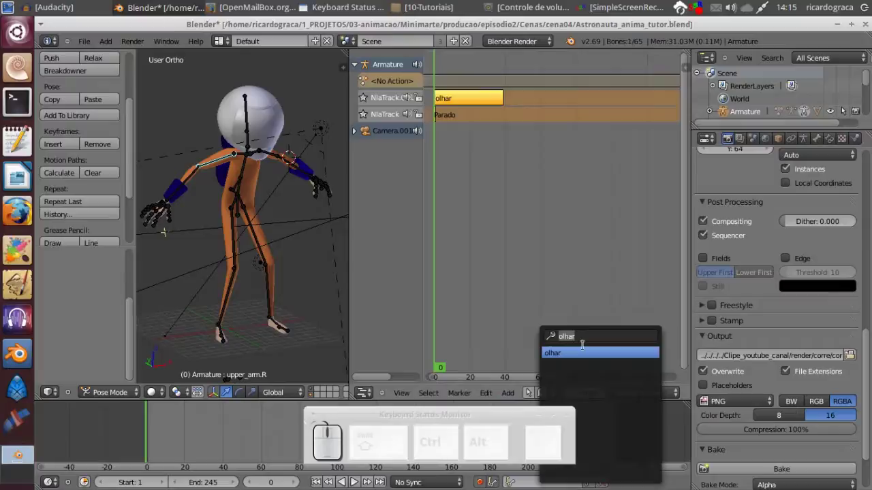
{"action": "key", "text": "BackSpace"}
{"action": "left_click", "coordinate": [576, 358]}
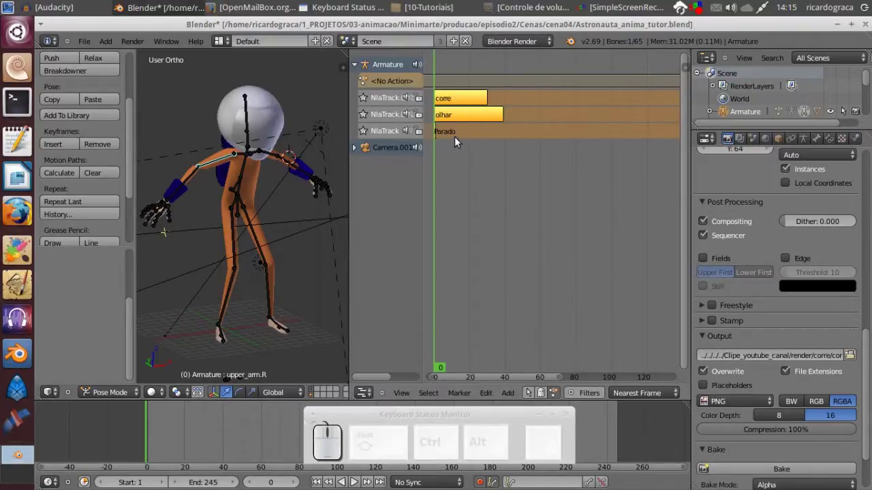
{"action": "key", "text": "a"}
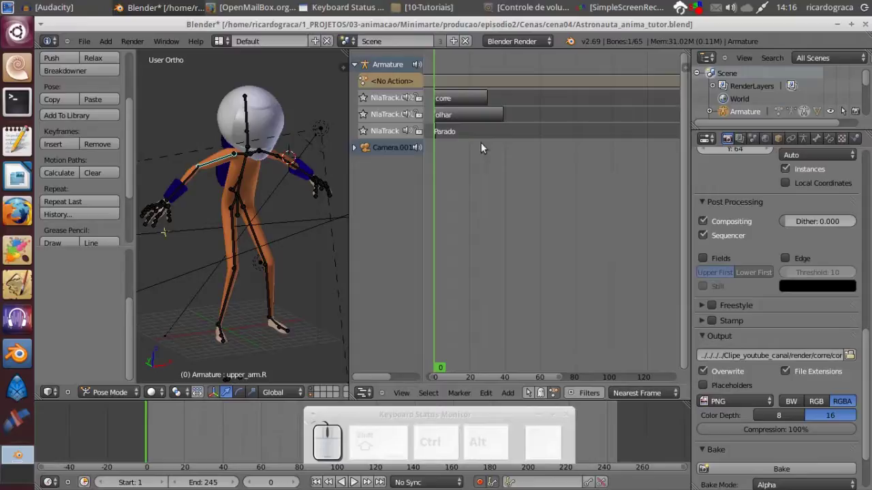
{"action": "scroll", "scroll_direction": "up", "scroll_amount": 3}
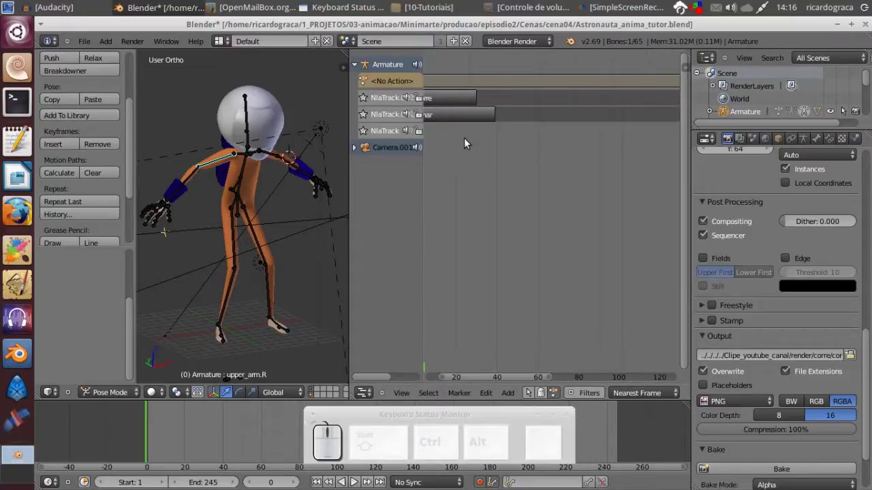
{"action": "scroll", "scroll_direction": "up", "scroll_amount": 3}
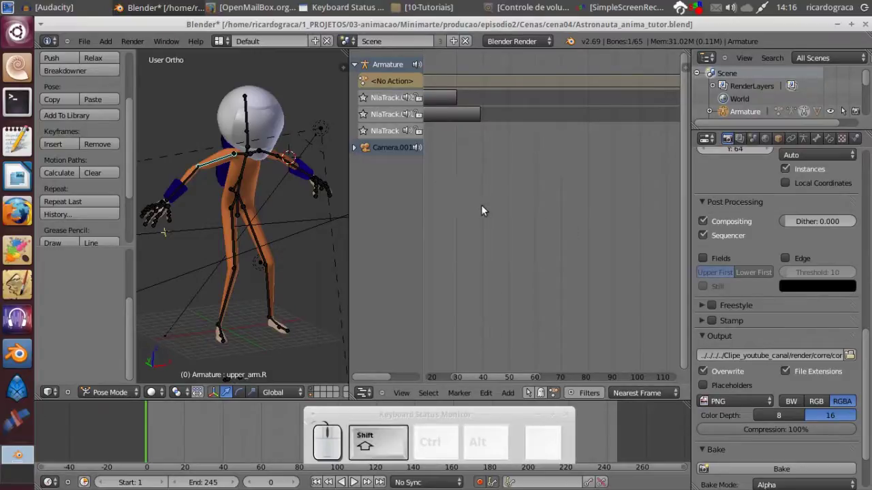
{"action": "left_click_drag", "start_coordinate": [482, 206], "coordinate": [505, 161]}
{"action": "scroll", "scroll_direction": "up", "scroll_amount": 3}
{"action": "scroll", "scroll_direction": "up", "scroll_amount": 3}
{"action": "scroll", "scroll_direction": "down", "scroll_amount": 3}
{"action": "scroll", "scroll_direction": "up", "scroll_amount": 3}
{"action": "scroll", "scroll_direction": "down", "scroll_amount": 3}
{"action": "scroll", "scroll_direction": "up", "scroll_amount": 3}
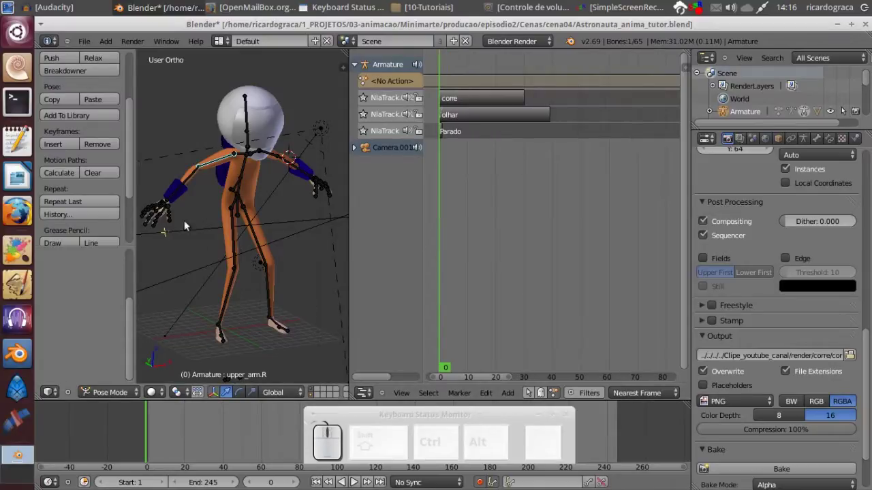
{"action": "scroll", "scroll_direction": "up", "scroll_amount": 3}
{"action": "scroll", "scroll_direction": "down", "scroll_amount": 3}
{"action": "scroll", "scroll_direction": "up", "scroll_amount": 3}
{"action": "scroll", "scroll_direction": "down", "scroll_amount": 3}
{"action": "scroll", "scroll_direction": "up", "scroll_amount": 3}
{"action": "scroll", "scroll_direction": "down", "scroll_amount": 3}
{"action": "scroll", "scroll_direction": "up", "scroll_amount": 3}
{"action": "scroll", "scroll_direction": "down", "scroll_amount": 3}
{"action": "scroll", "scroll_direction": "up", "scroll_amount": 3}
{"action": "scroll", "scroll_direction": "down", "scroll_amount": 3}
{"action": "scroll", "scroll_direction": "up", "scroll_amount": 3}
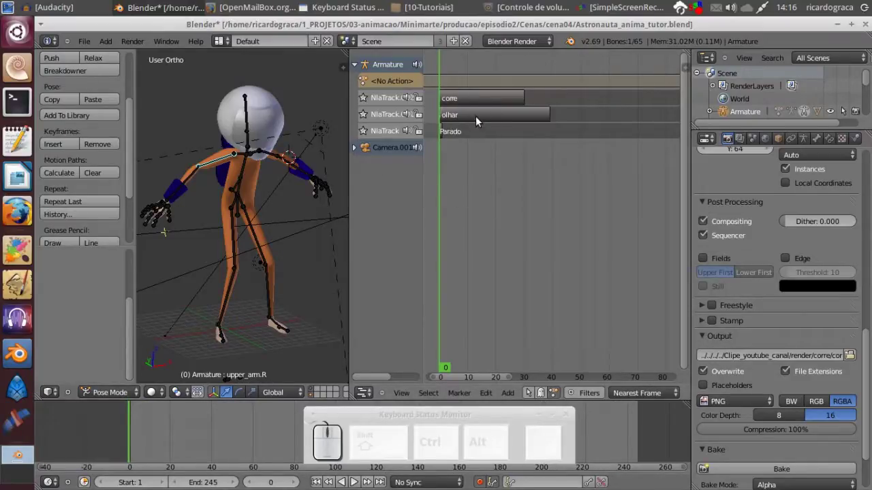
- Move the corre strip later so it begins where the olhar strip ends
{"action": "right_click", "coordinate": [470, 101]}
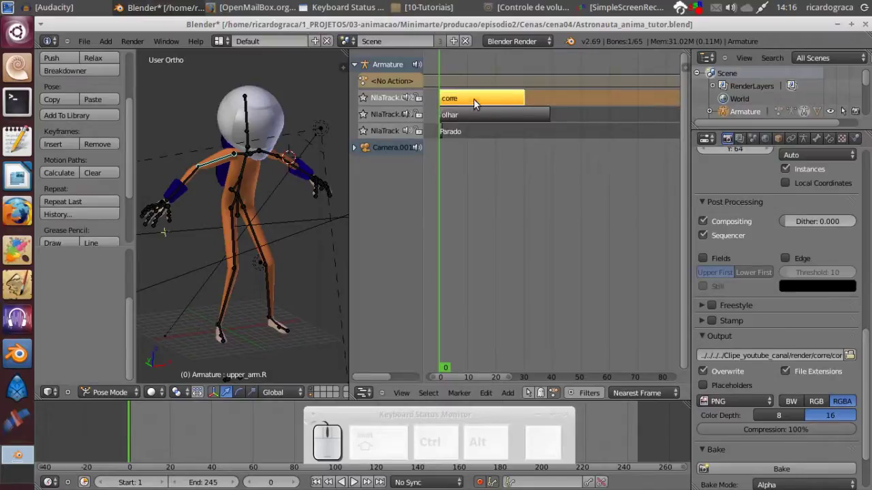
{"action": "key", "text": "g"}
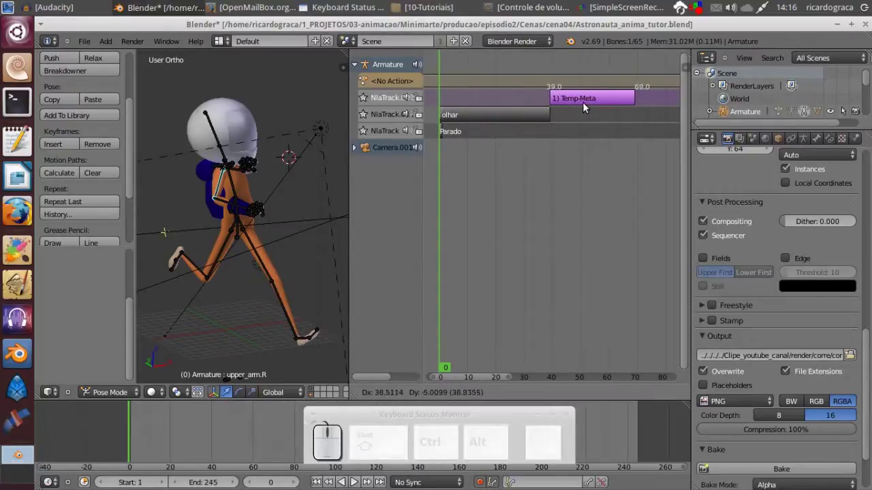
{"action": "left_click", "coordinate": [587, 107]}
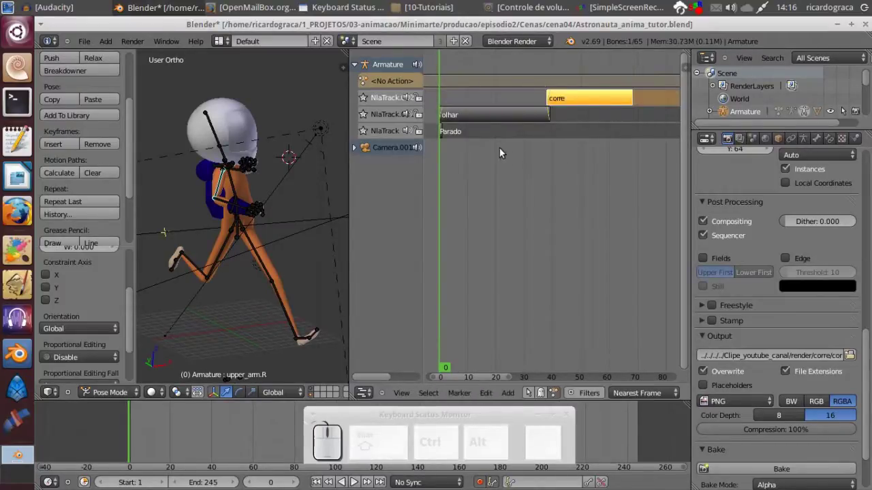
{"action": "left_click_drag", "start_coordinate": [444, 70], "coordinate": [573, 104]}
{"action": "right_click", "coordinate": [573, 105]}
{"action": "key", "text": "g"}
{"action": "left_click", "coordinate": [567, 100]}
- Set the current frame to 39 at the start of corre, showing the running pose
{"action": "scroll", "scroll_direction": "up", "scroll_amount": 3}
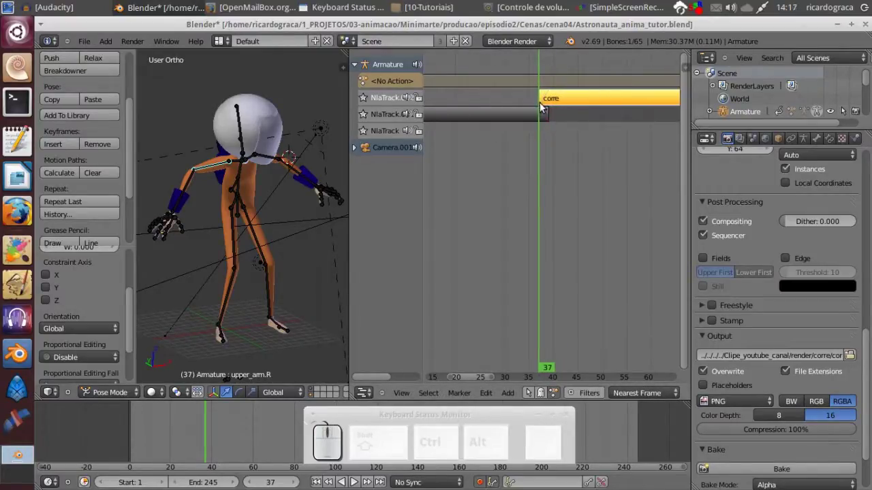
{"action": "left_click_drag", "start_coordinate": [547, 76], "coordinate": [552, 127]}
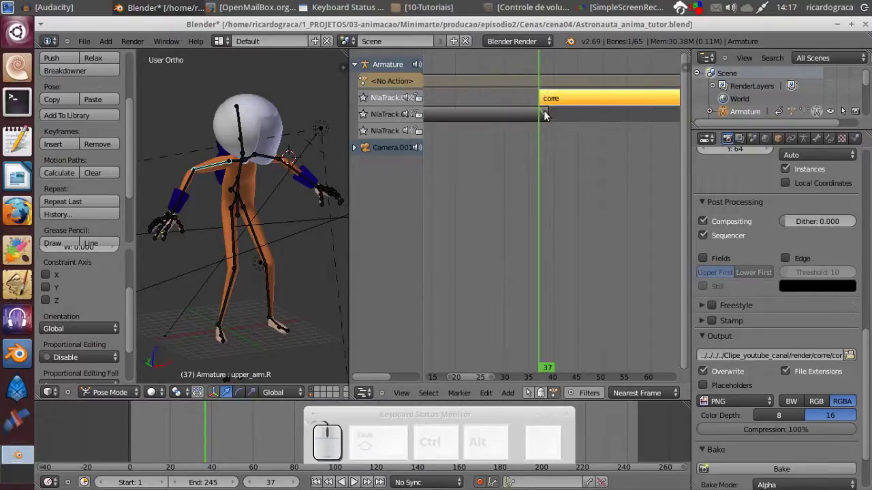
{"action": "scroll", "scroll_direction": "down", "scroll_amount": 3}
{"action": "left_click", "coordinate": [551, 142]}
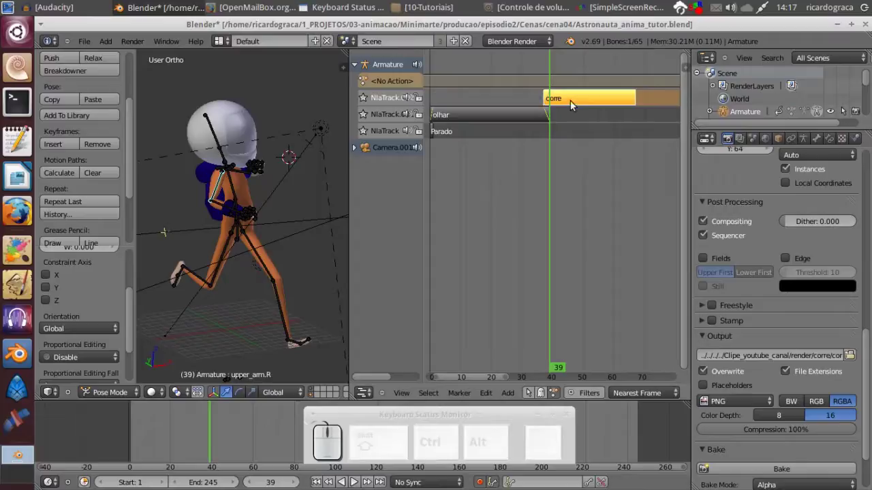
- Show the NLA sidebar's Active Track settings and rename the bottom track to parado
{"action": "scroll", "scroll_direction": "down", "scroll_amount": 3}
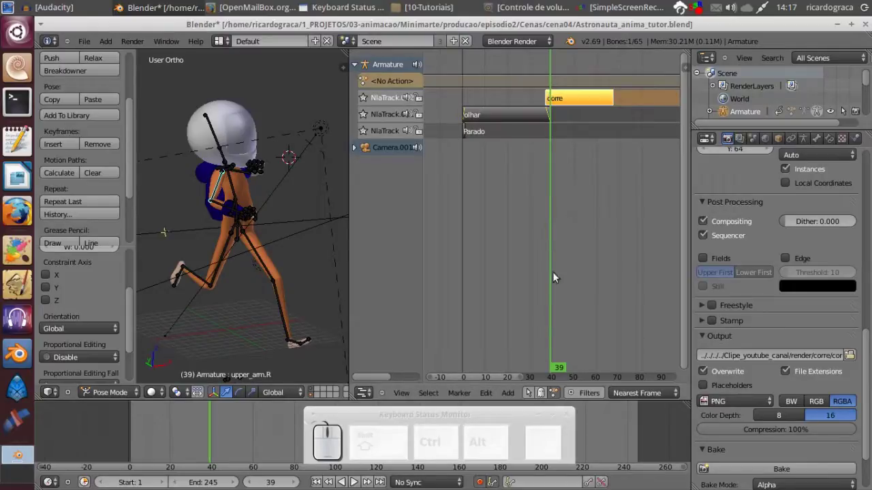
{"action": "key", "text": "n"}
{"action": "scroll", "scroll_direction": "up", "scroll_amount": 3}
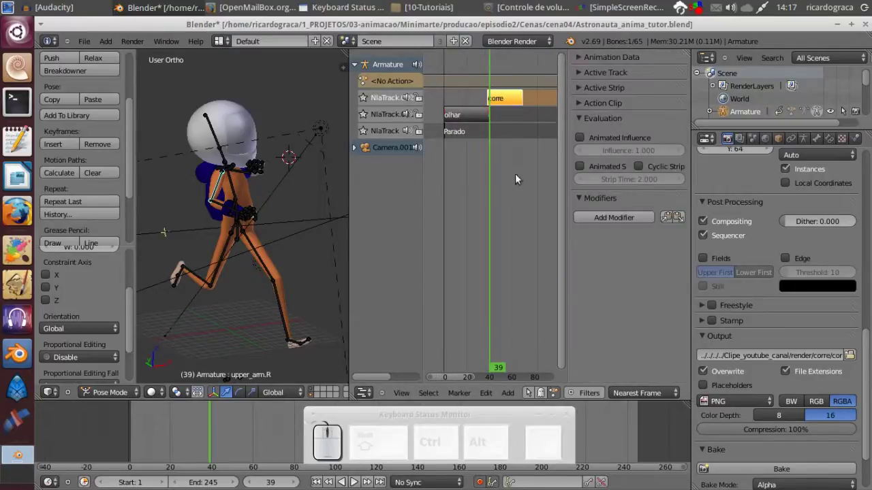
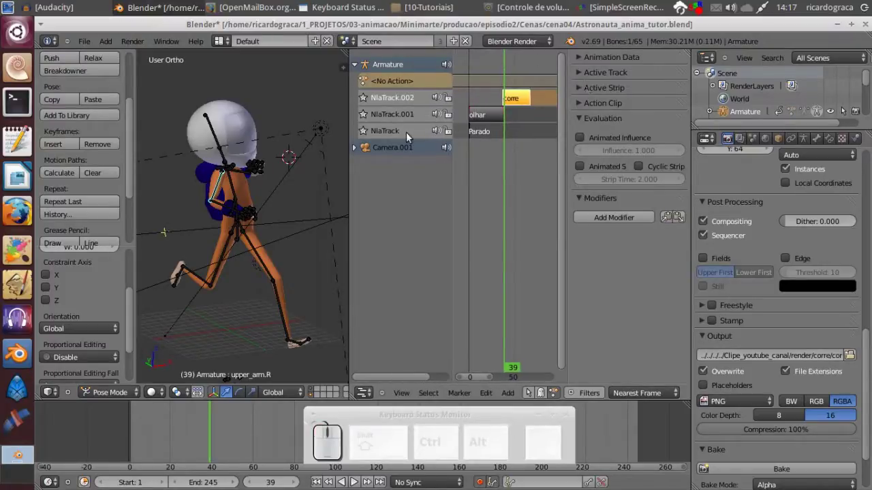
{"action": "right_click", "coordinate": [411, 138]}
{"action": "right_click", "coordinate": [391, 136]}
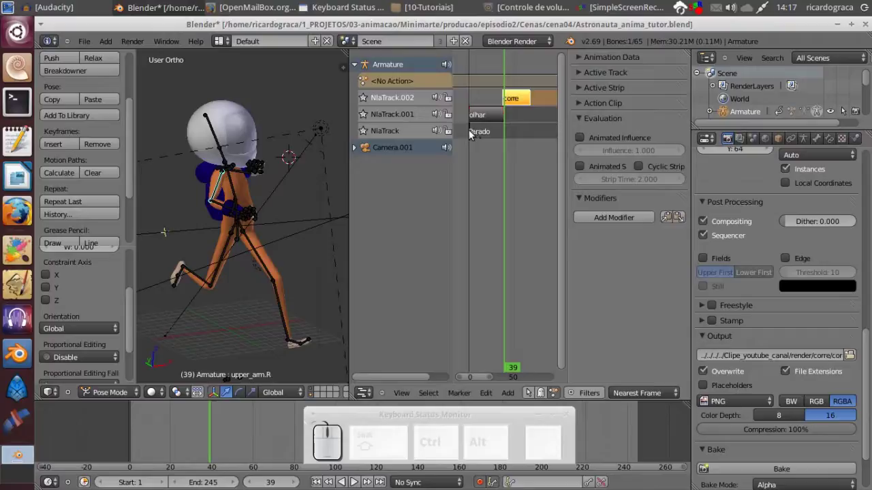
{"action": "right_click", "coordinate": [474, 135]}
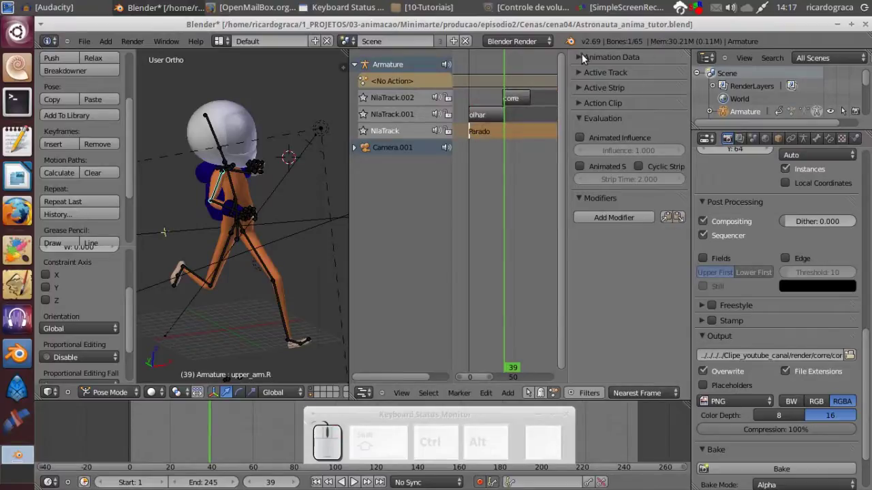
{"action": "left_click", "coordinate": [588, 59]}
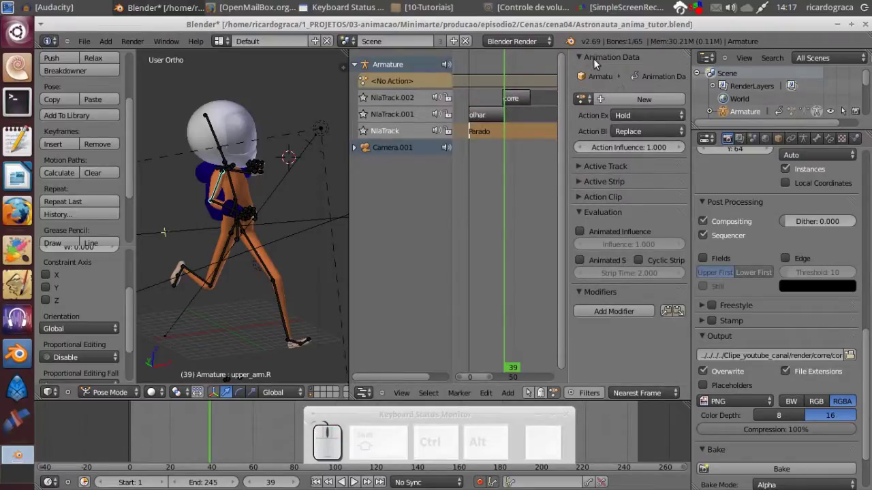
{"action": "left_click", "coordinate": [581, 60]}
{"action": "left_click", "coordinate": [585, 74]}
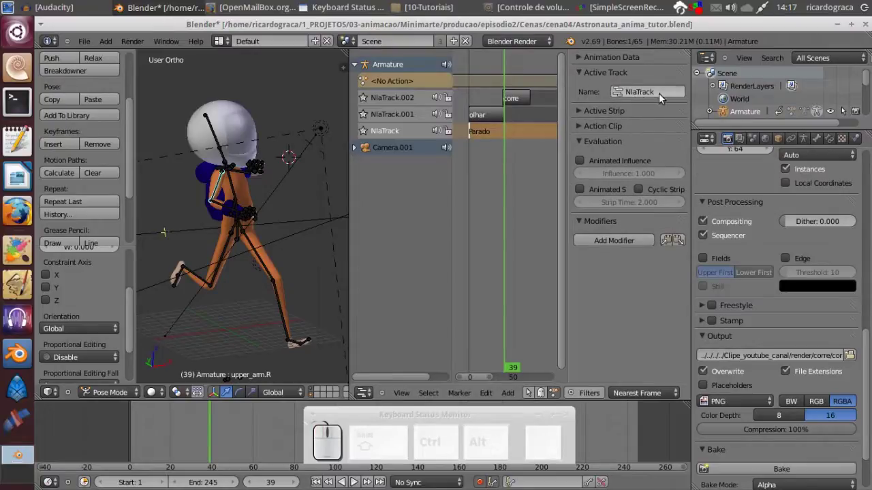
{"action": "left_click", "coordinate": [664, 97]}
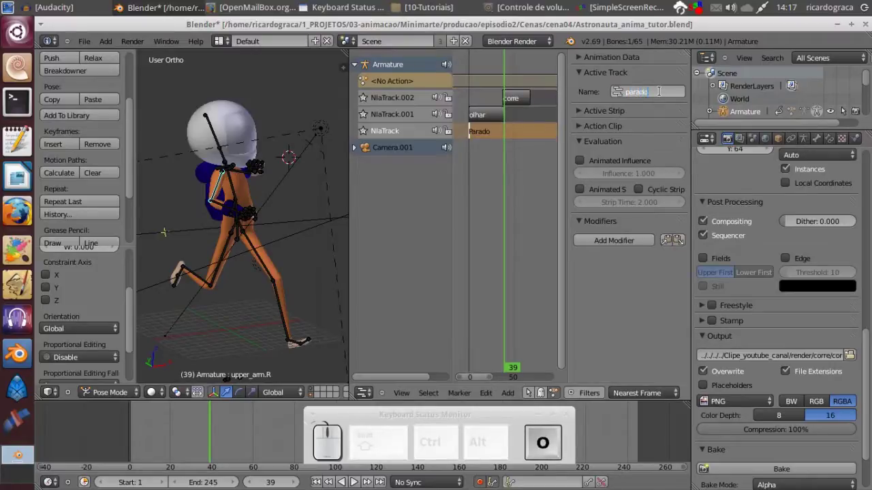
{"action": "key", "text": "Return"}
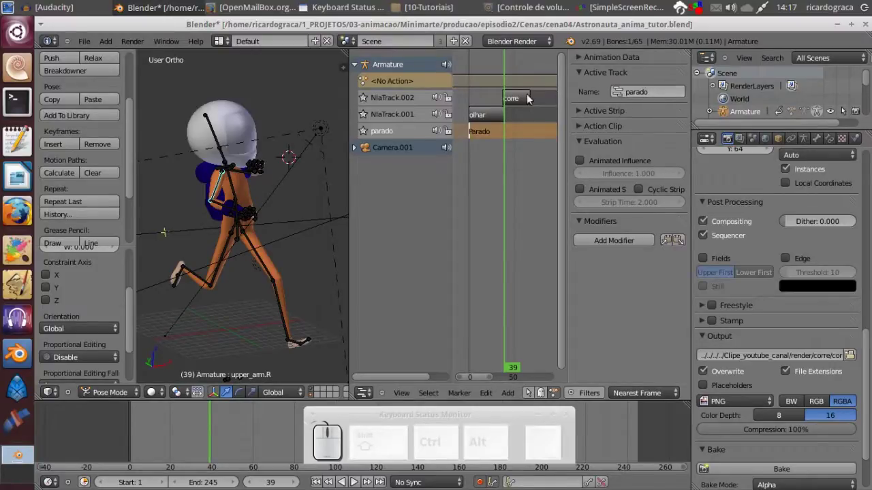
- Rename the middle track to olha and the top track to corre
{"action": "right_click", "coordinate": [489, 120]}
{"action": "left_click", "coordinate": [661, 93]}
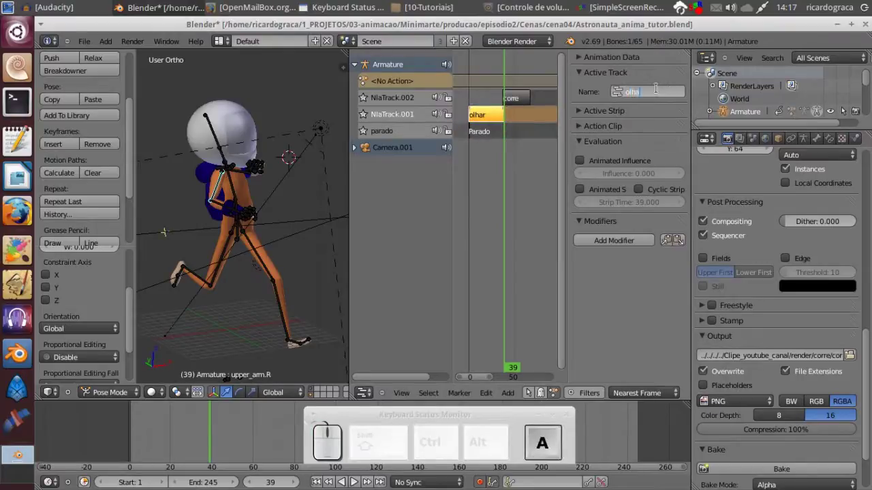
{"action": "key", "text": "Return"}
{"action": "right_click", "coordinate": [516, 105]}
{"action": "left_click", "coordinate": [654, 96]}
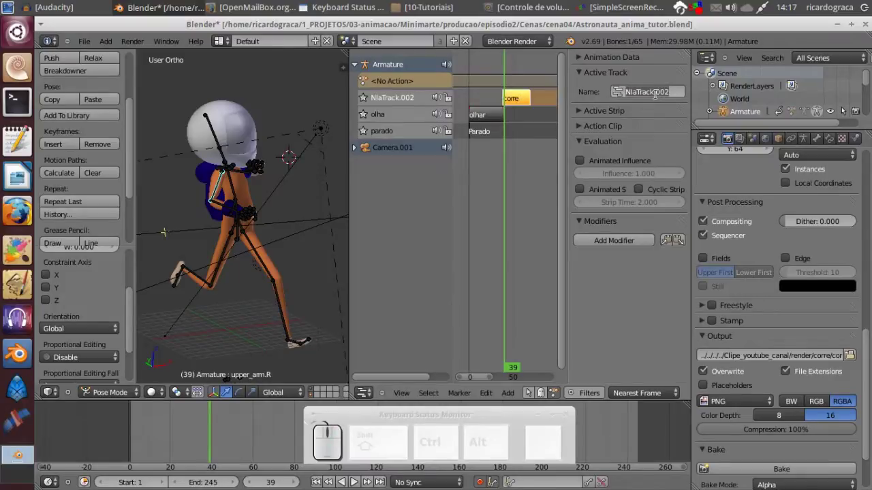
{"action": "key", "text": "Return"}
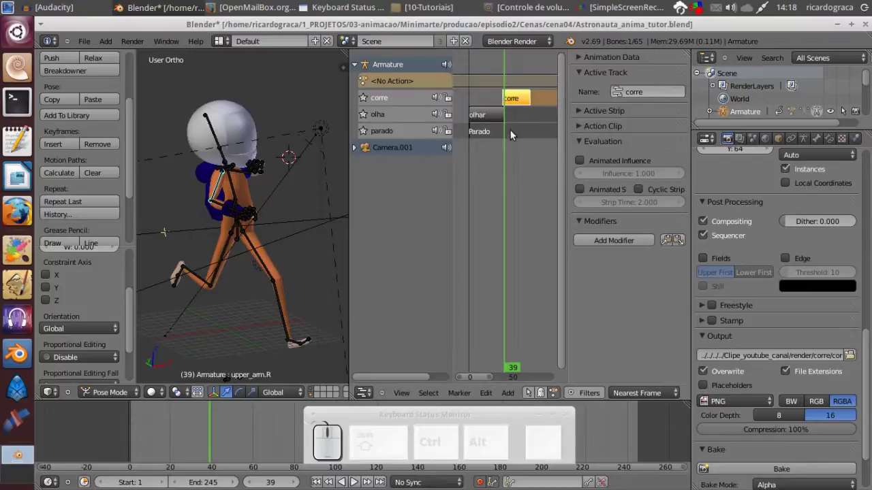
- Set the corre strip's Action Clip Repeat to 5 and scrub along the lengthened strip
{"action": "left_click_drag", "start_coordinate": [516, 156], "coordinate": [570, 201]}
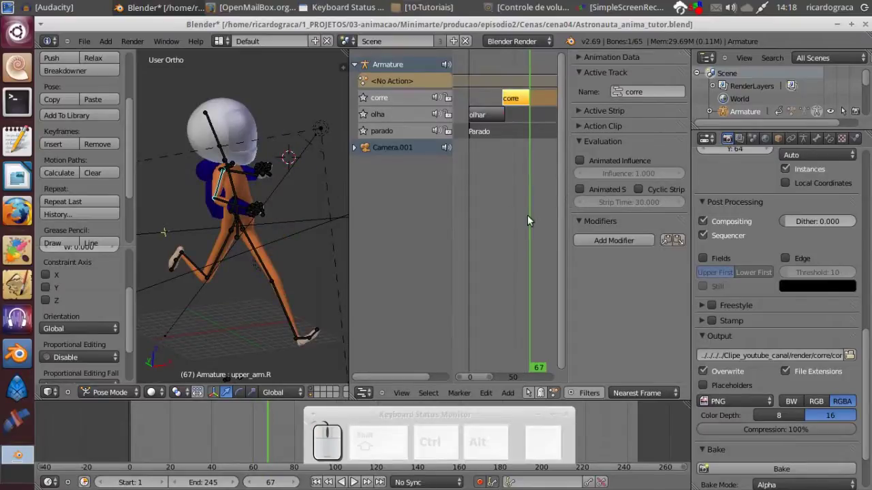
{"action": "left_click", "coordinate": [582, 81]}
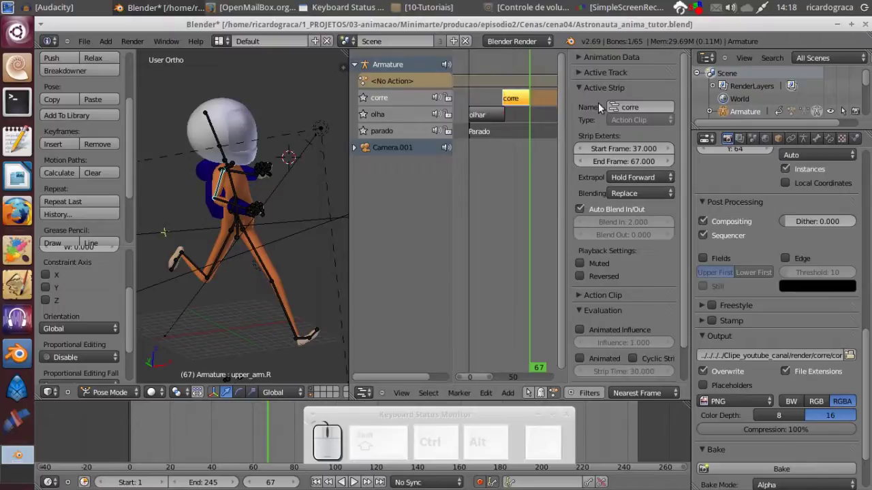
{"action": "left_click", "coordinate": [584, 89]}
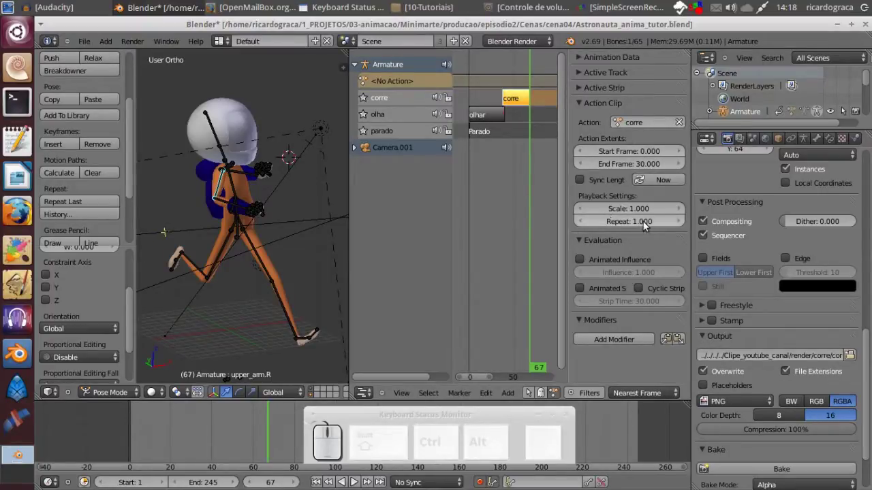
{"action": "left_click", "coordinate": [634, 226]}
{"action": "key", "text": "KP_5"}
{"action": "key", "text": "KP_Enter"}
{"action": "left_click_drag", "start_coordinate": [542, 188], "coordinate": [523, 185]}
{"action": "left_click", "coordinate": [514, 185]}
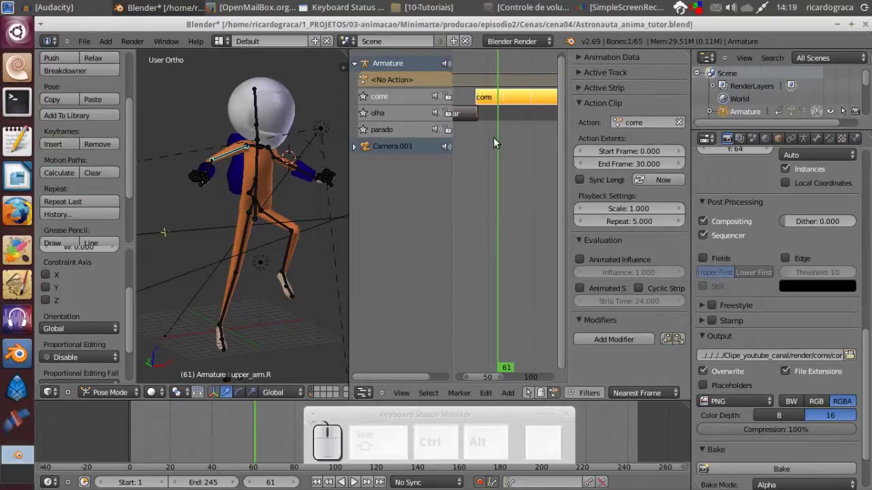
- Scrub the looped run, return to around frame 15 and bring up the NLA Add menu
{"action": "left_click_drag", "start_coordinate": [543, 166], "coordinate": [519, 166]}
{"action": "left_click", "coordinate": [499, 166]}
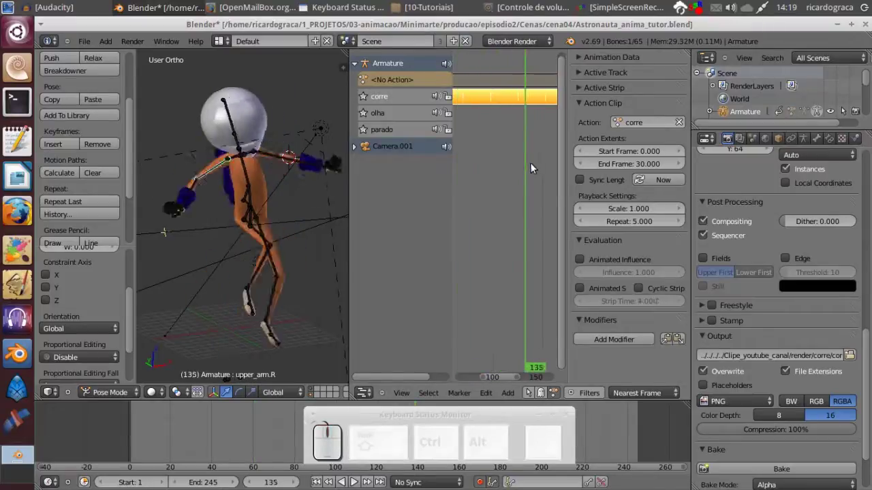
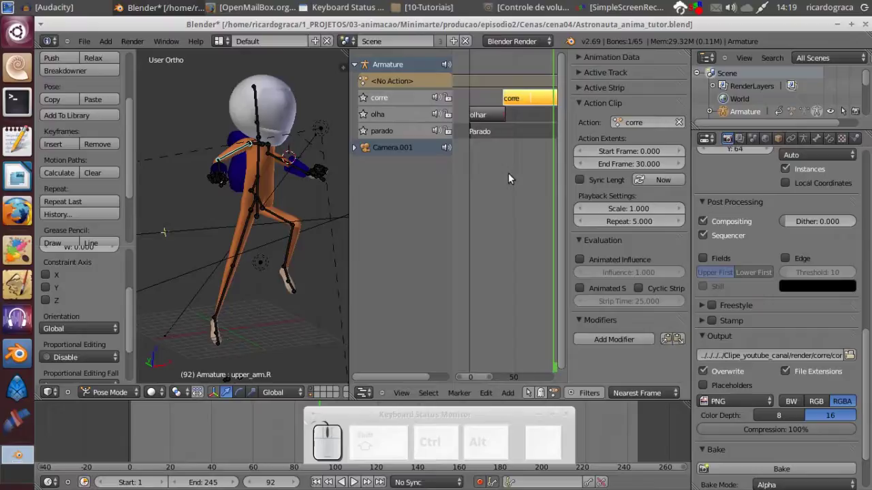
{"action": "left_click_drag", "start_coordinate": [532, 182], "coordinate": [517, 181]}
{"action": "left_click_drag", "start_coordinate": [493, 183], "coordinate": [282, 226]}
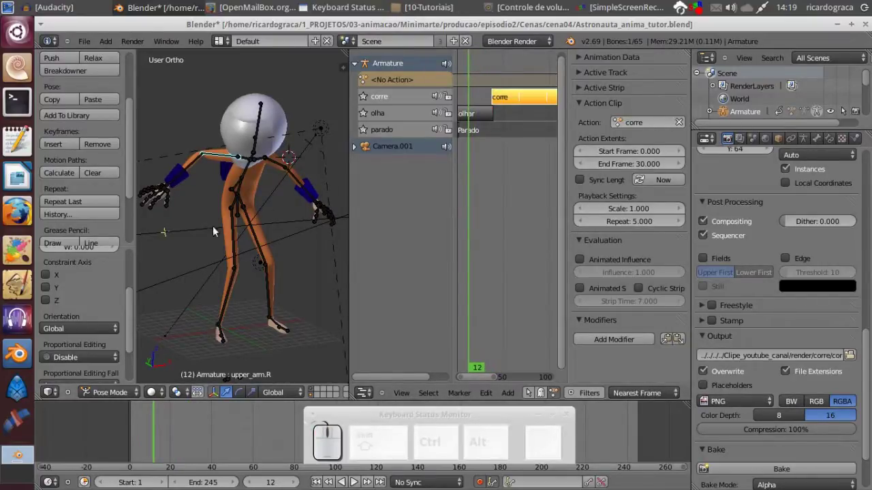
{"action": "left_click", "coordinate": [473, 219]}
{"action": "left_click_drag", "start_coordinate": [380, 115], "coordinate": [510, 98]}
{"action": "left_click", "coordinate": [367, 118]}
{"action": "left_click", "coordinate": [508, 394]}
{"action": "left_click", "coordinate": [538, 383]}
- Add an Action Strip with the chosen action on a new NlaTrack
{"action": "key", "text": "BackSpace"}
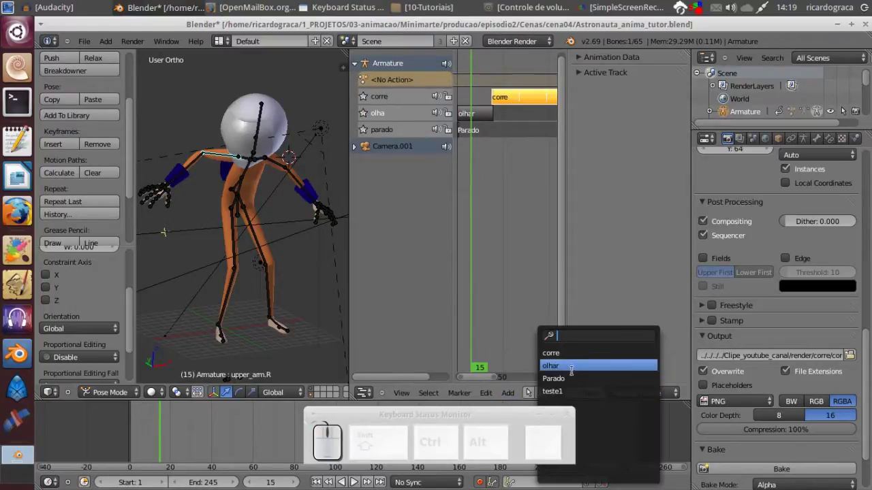
{"action": "left_click", "coordinate": [569, 394]}
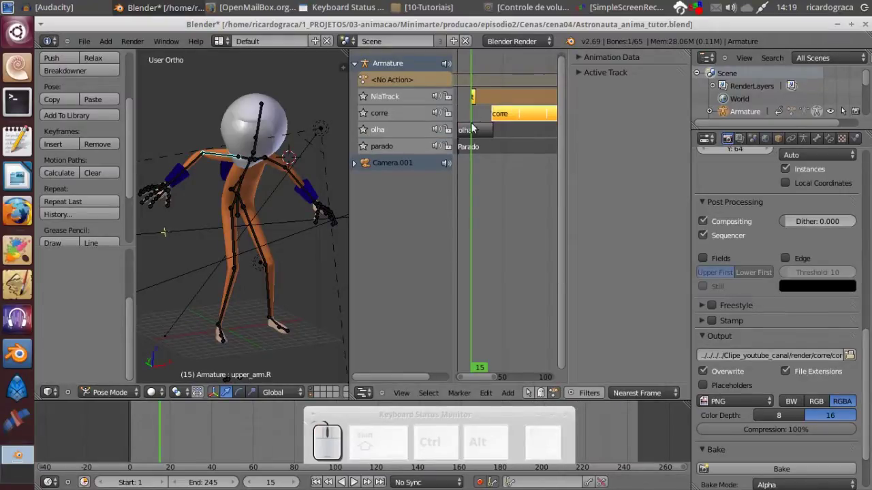
{"action": "left_click_drag", "start_coordinate": [477, 191], "coordinate": [477, 126]}
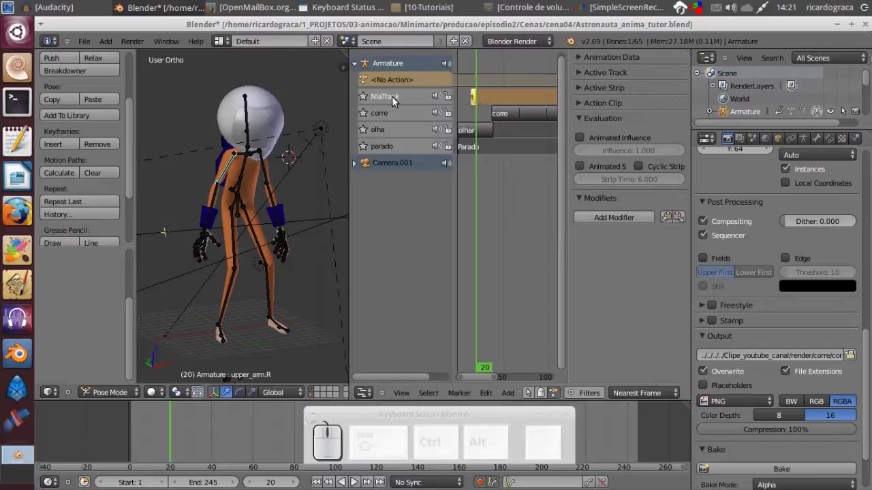
- Move the new track down one place so it sits below corre, via Edit > Track Ordering
{"action": "left_click", "coordinate": [497, 391]}
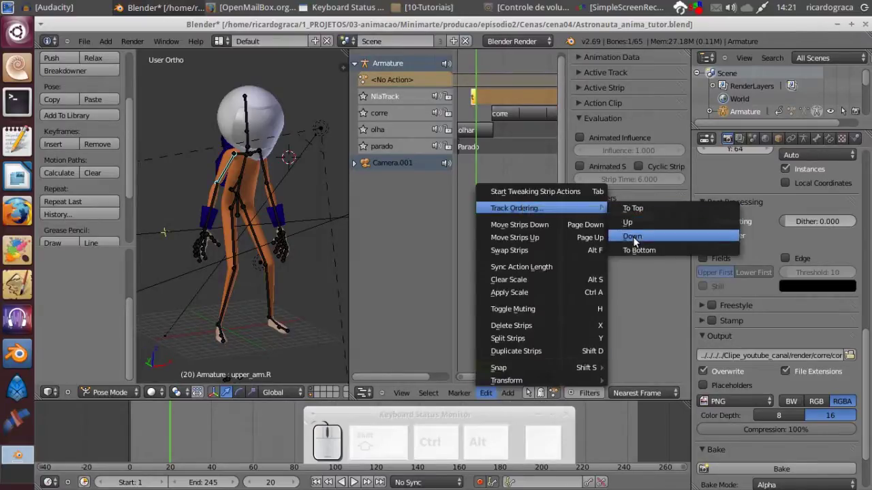
{"action": "left_click", "coordinate": [636, 240]}
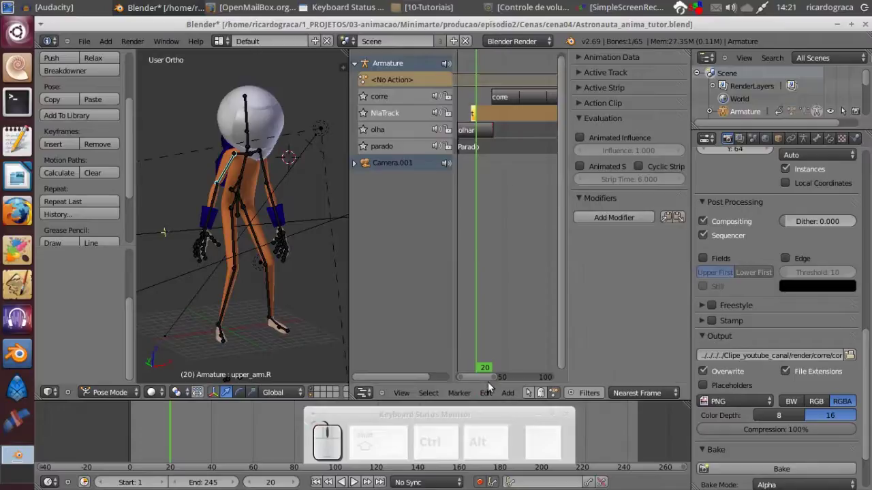
{"action": "left_click", "coordinate": [491, 399]}
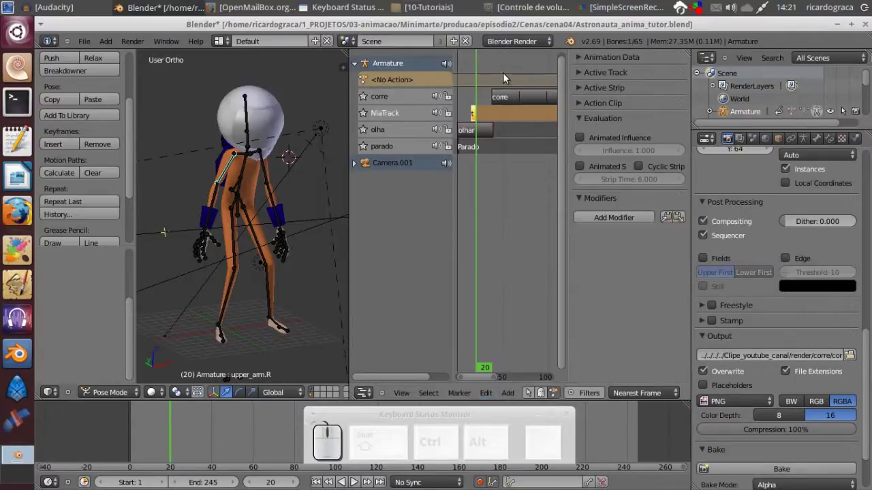
{"action": "left_click", "coordinate": [497, 69]}
- Zoom and pan the NLA view in onto the new short strip
{"action": "left_click_drag", "start_coordinate": [484, 182], "coordinate": [487, 126]}
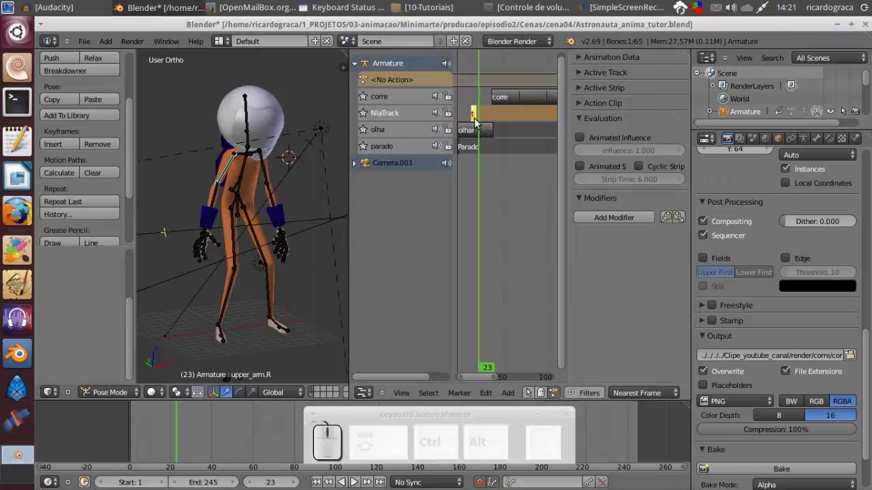
{"action": "scroll", "scroll_direction": "up", "scroll_amount": 3}
{"action": "scroll", "scroll_direction": "up", "scroll_amount": 3}
{"action": "middle_click", "coordinate": [475, 184]}
{"action": "scroll", "scroll_direction": "up", "scroll_amount": 3}
{"action": "scroll", "scroll_direction": "up", "scroll_amount": 3}
{"action": "middle_click", "coordinate": [485, 171]}
{"action": "left_click", "coordinate": [491, 175]}
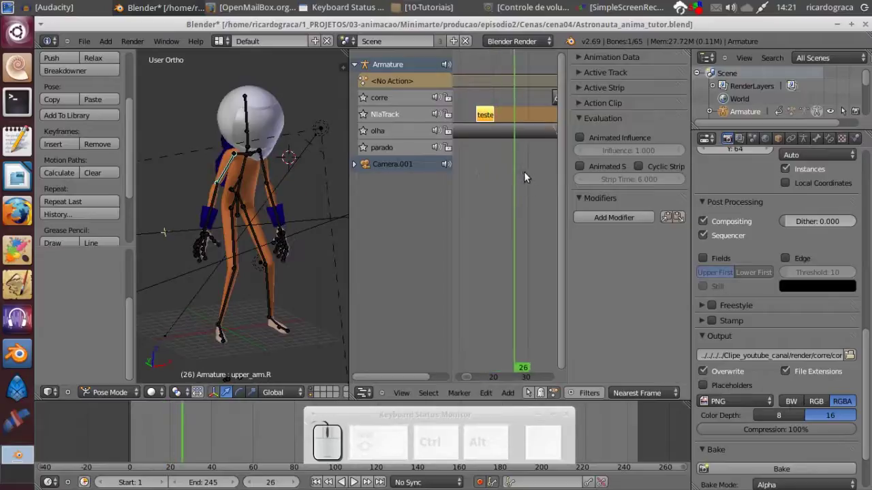
{"action": "scroll", "scroll_direction": "up", "scroll_amount": 3}
{"action": "scroll", "scroll_direction": "down", "scroll_amount": 3}
{"action": "scroll", "scroll_direction": "up", "scroll_amount": 3}
{"action": "scroll", "scroll_direction": "up", "scroll_amount": 3}
{"action": "middle_click", "coordinate": [481, 111]}
- Select the teste1 strip and expand the armature's Animation Data panel
{"action": "right_click", "coordinate": [481, 119]}
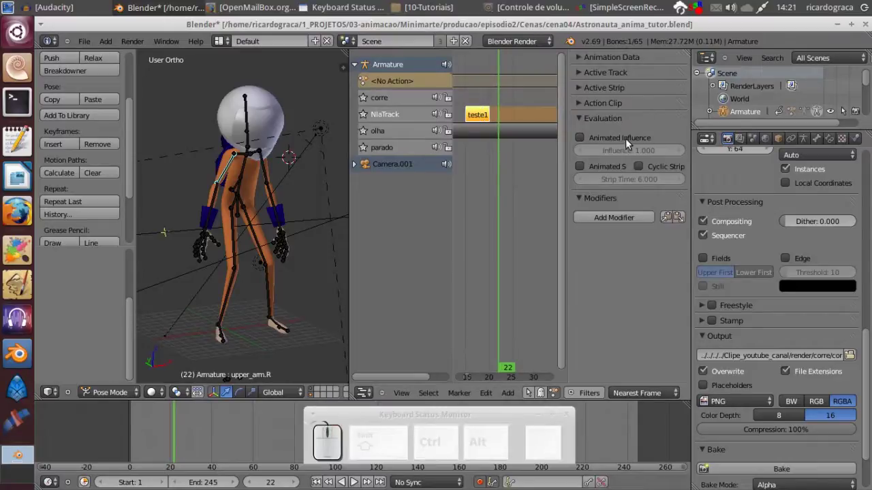
{"action": "left_click_drag", "start_coordinate": [581, 118], "coordinate": [585, 108]}
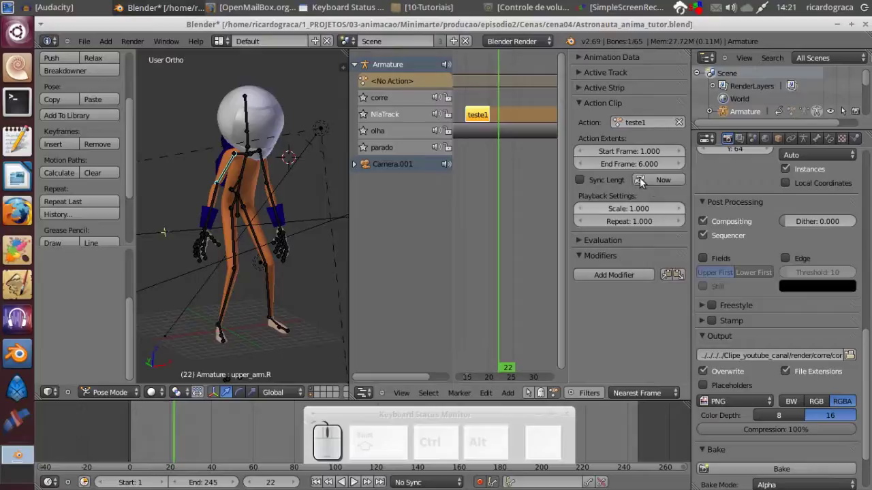
{"action": "left_click_drag", "start_coordinate": [588, 106], "coordinate": [595, 66]}
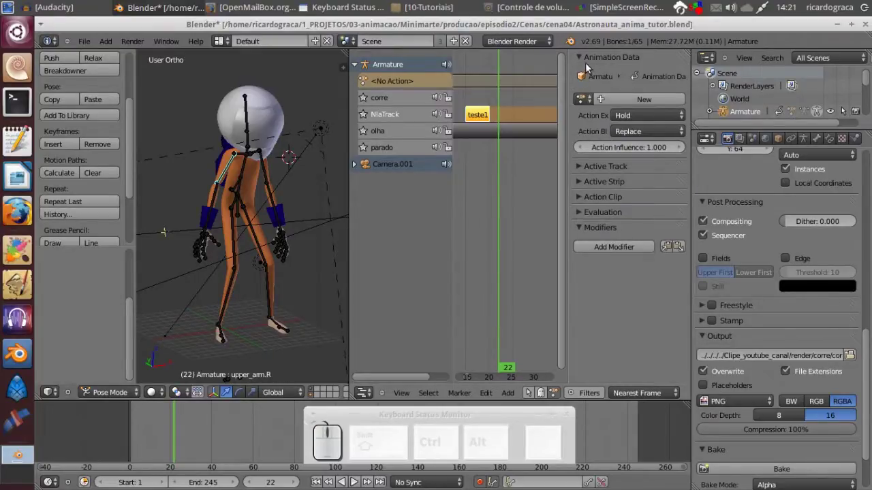
- Show the teste1 Active Strip settings and switch off Auto Blend In/Out
{"action": "left_click", "coordinate": [588, 60]}
{"action": "left_click", "coordinate": [590, 79]}
{"action": "left_click", "coordinate": [589, 79]}
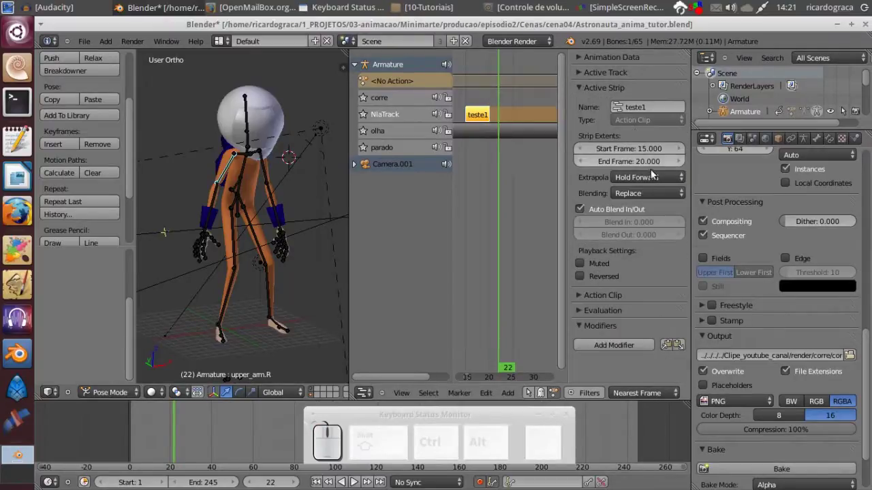
{"action": "left_click", "coordinate": [614, 213]}
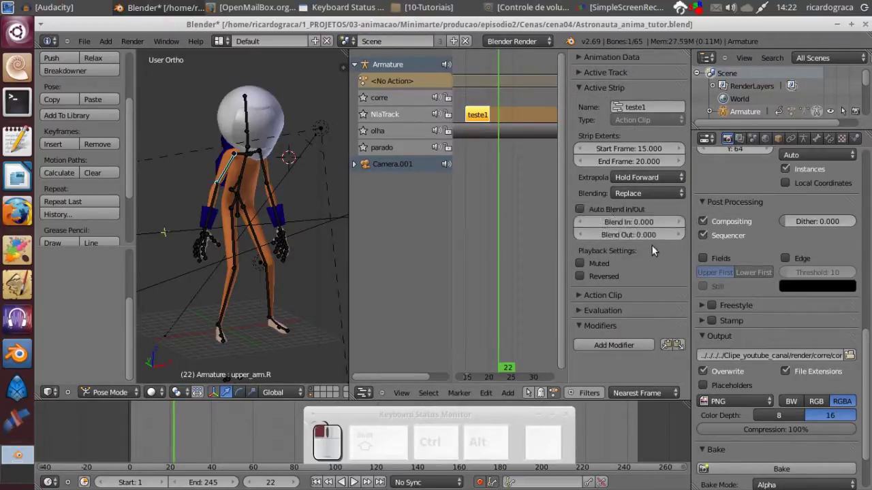
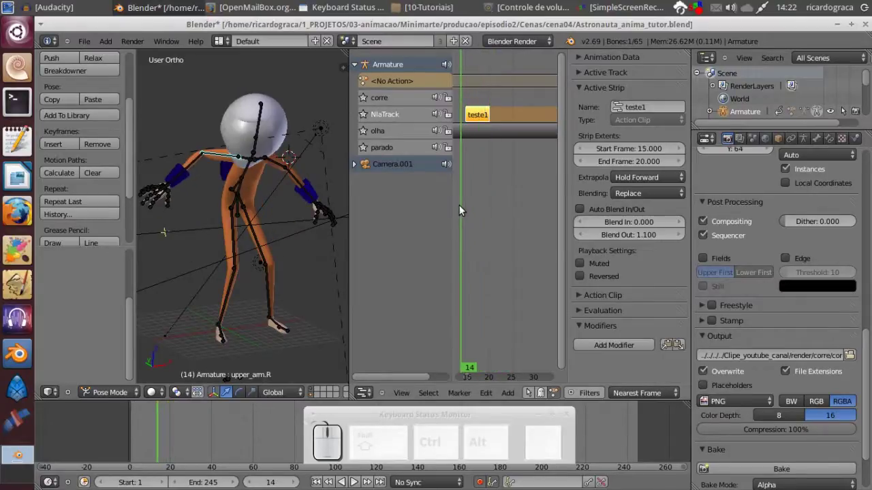
- Set the teste1 Action Clip End Frame to 12, lengthening the strip
{"action": "left_click_drag", "start_coordinate": [681, 229], "coordinate": [480, 208]}
{"action": "left_click_drag", "start_coordinate": [465, 205], "coordinate": [476, 204]}
{"action": "scroll", "scroll_direction": "down", "scroll_amount": 3}
{"action": "left_click", "coordinate": [483, 202]}
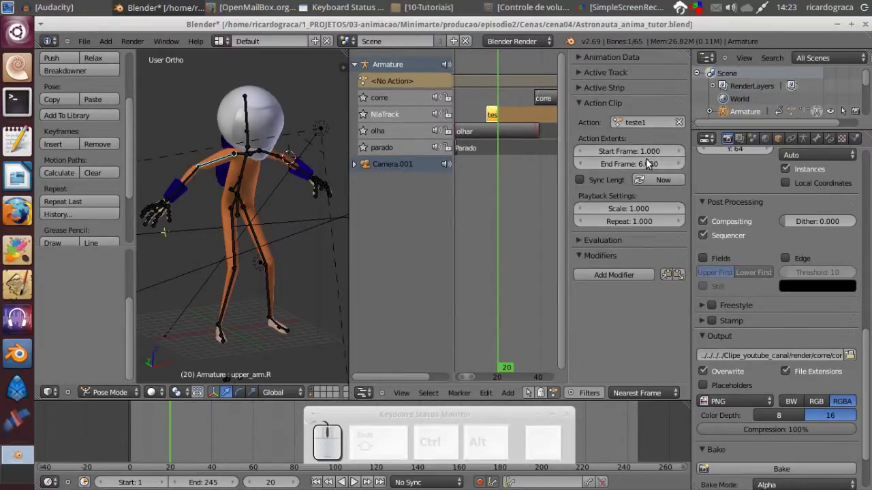
{"action": "left_click", "coordinate": [641, 168]}
{"action": "key", "text": "KP_1"}
{"action": "key", "text": "KP_2"}
{"action": "key", "text": "KP_Enter"}
- Scrub frames 32–42 to preview the astronaut's changing poses
{"action": "left_click_drag", "start_coordinate": [492, 205], "coordinate": [522, 212]}
{"action": "scroll", "scroll_direction": "down", "scroll_amount": 3}
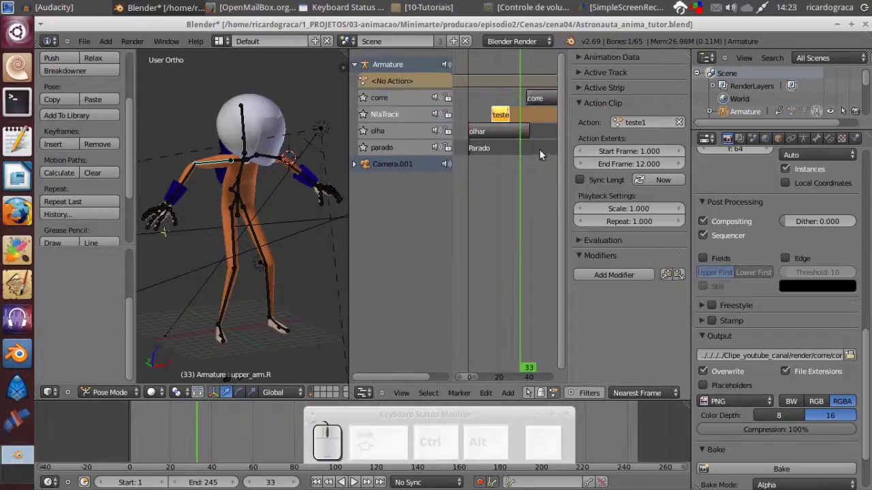
{"action": "scroll", "scroll_direction": "up", "scroll_amount": 3}
{"action": "left_click_drag", "start_coordinate": [525, 193], "coordinate": [531, 99]}
{"action": "left_click_drag", "start_coordinate": [537, 212], "coordinate": [523, 218]}
{"action": "scroll", "scroll_direction": "down", "scroll_amount": 3}
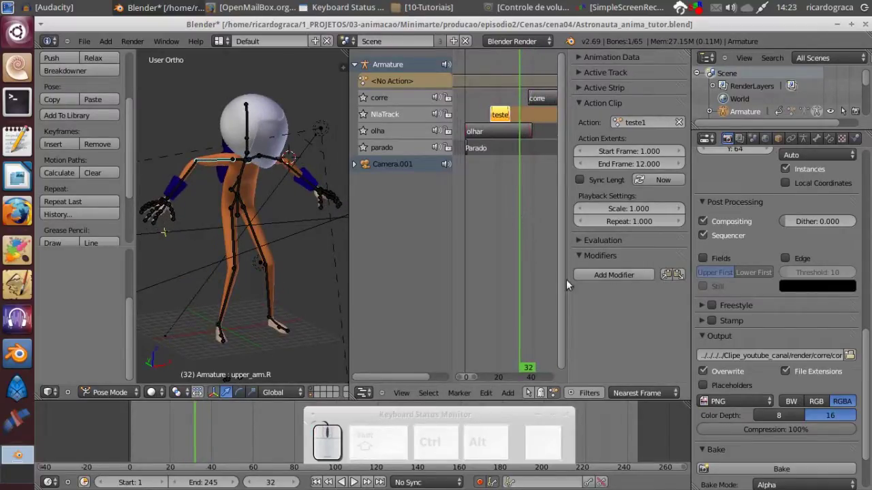
- Hide the NLA sidebar and scrub from frame 0 to about 55 to preview the combined strips
{"action": "key", "text": "n"}
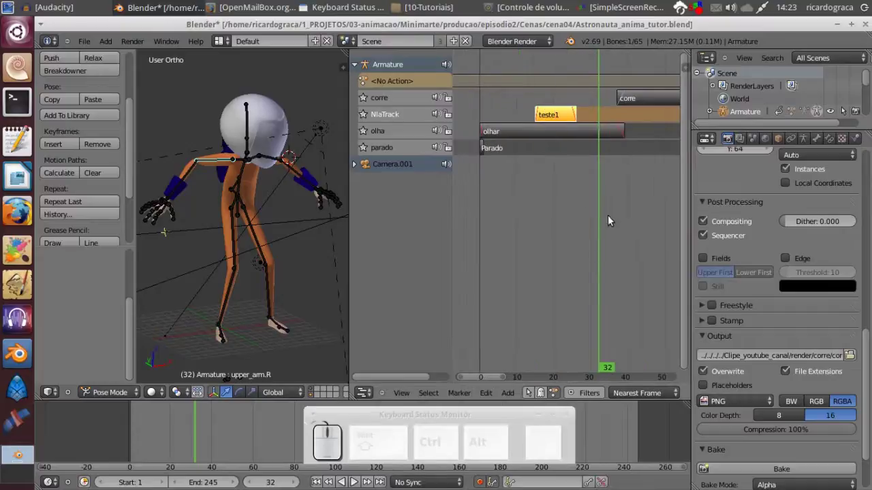
{"action": "scroll", "scroll_direction": "down", "scroll_amount": 3}
{"action": "left_click_drag", "start_coordinate": [603, 226], "coordinate": [521, 236]}
{"action": "left_click", "coordinate": [522, 236]}
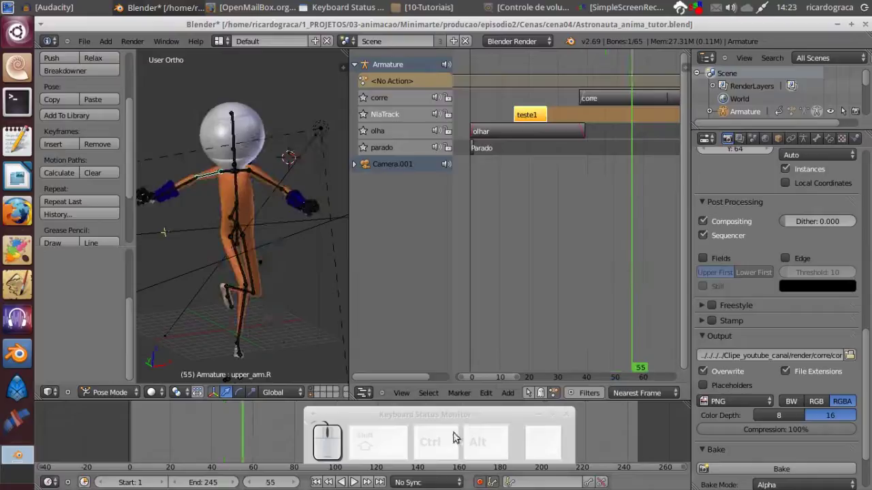
{"action": "left_click", "coordinate": [457, 420]}
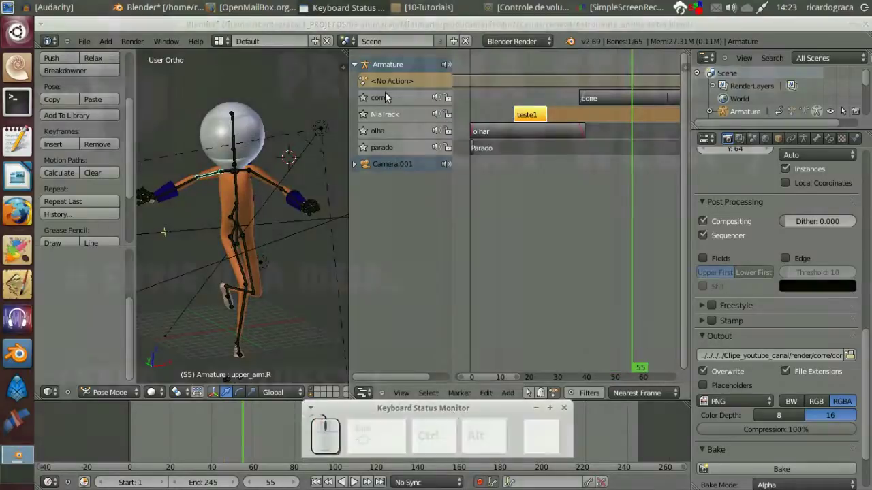